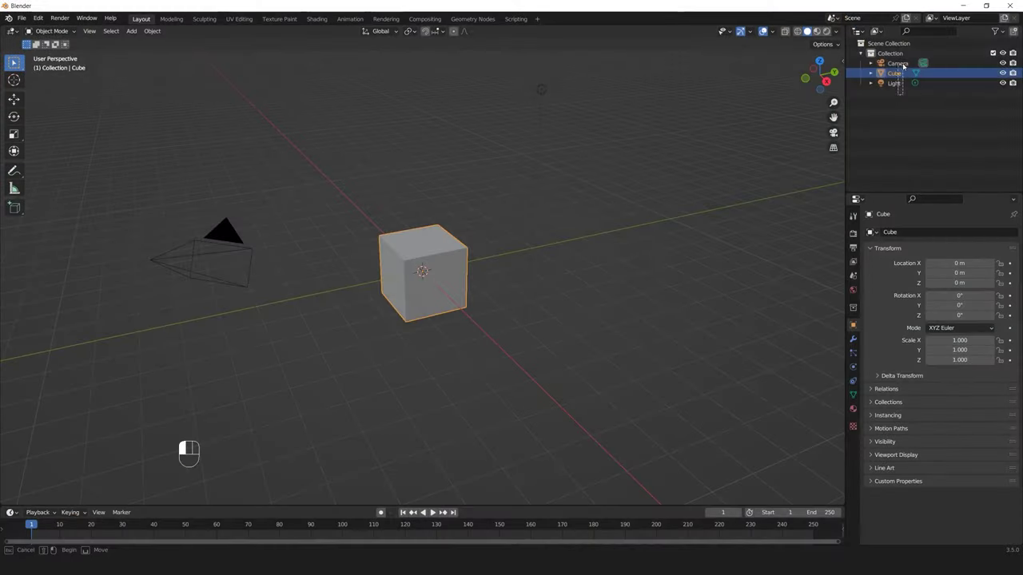
Delete the default cube, camera and light, go to front view and start adding a reference image
{"action": "key", "text": "Delete"}
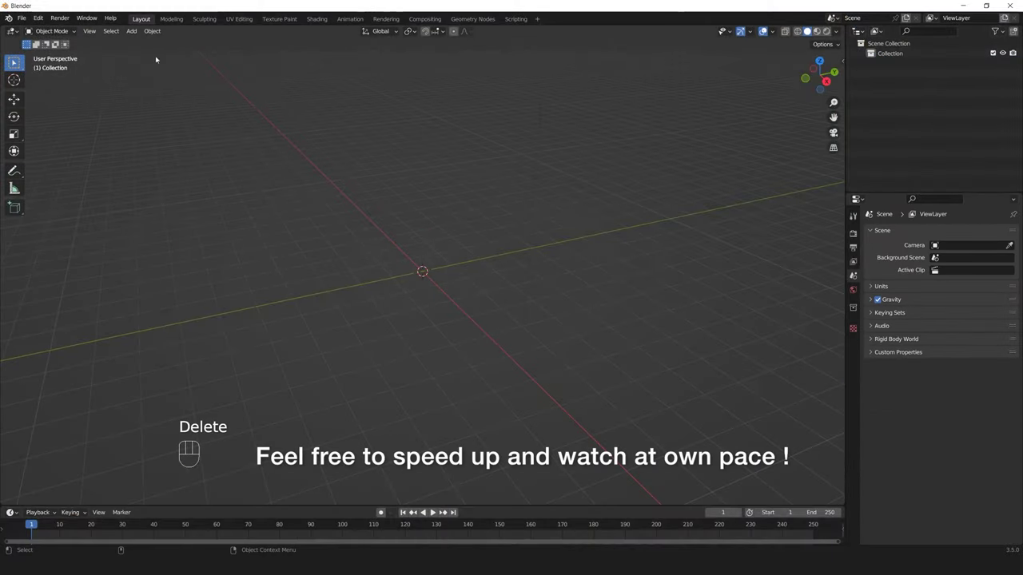
{"action": "key", "text": "F1"}
{"action": "left_click_drag", "start_coordinate": [134, 32], "coordinate": [257, 186]}
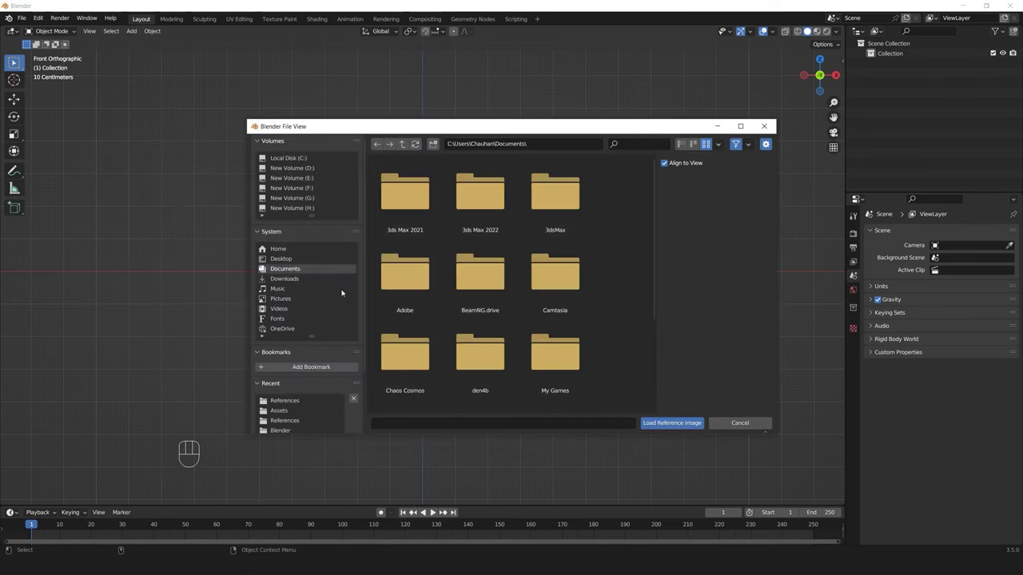
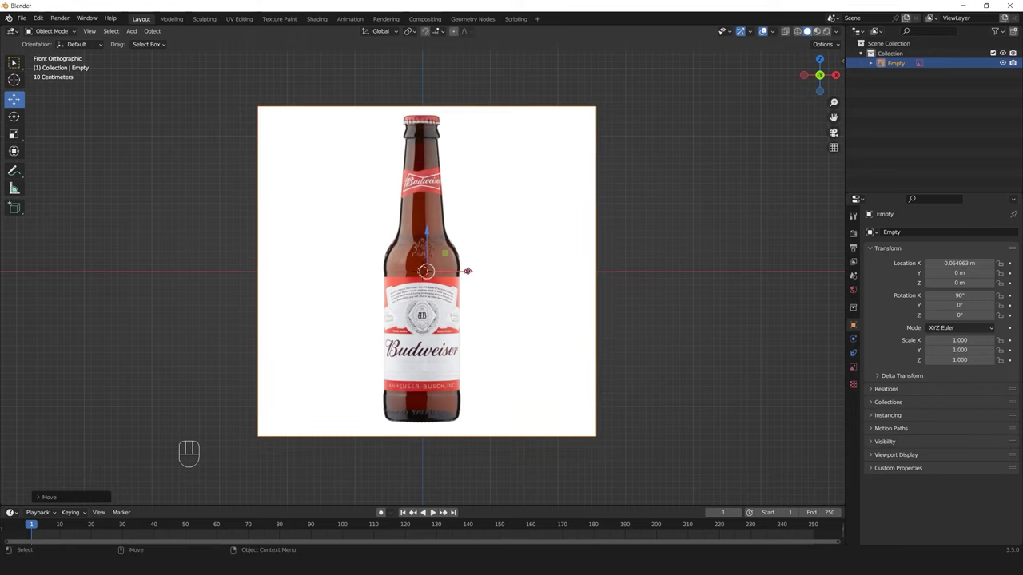
Add a cylinder over the loaded bottle reference to start the bottle body
{"action": "left_click_drag", "start_coordinate": [135, 31], "coordinate": [248, 91]}
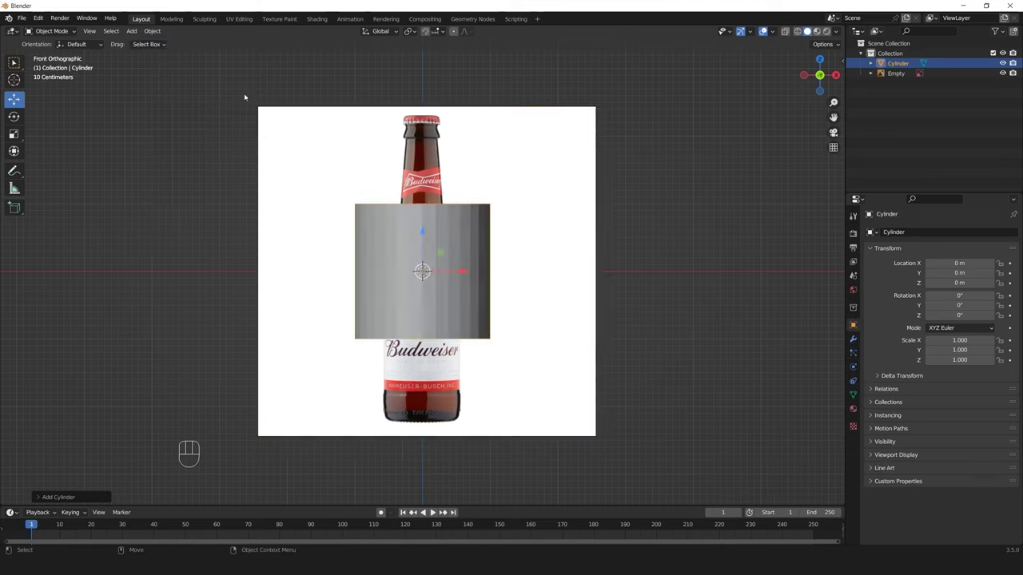
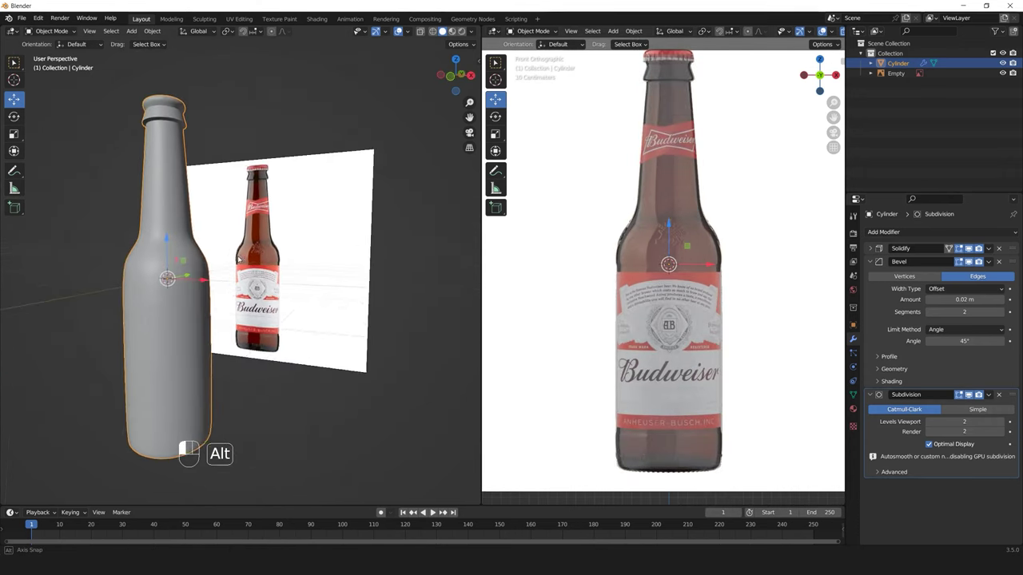
Toggle X-ray, deselect the bottle and orbit around it to inspect the shaded body
{"action": "key", "text": "alt+x"}
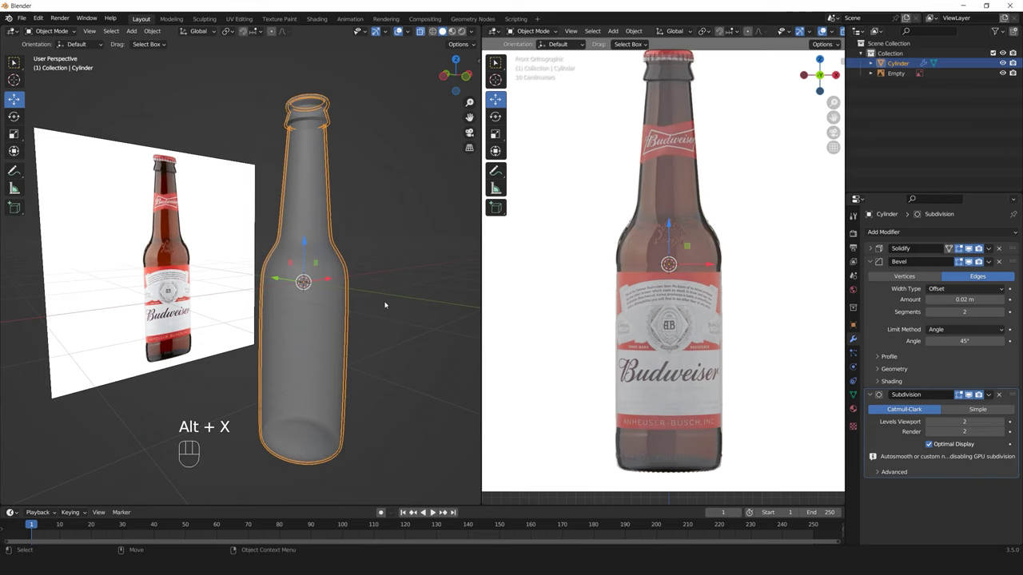
{"action": "left_click", "coordinate": [344, 293]}
{"action": "key", "text": "alt+x"}
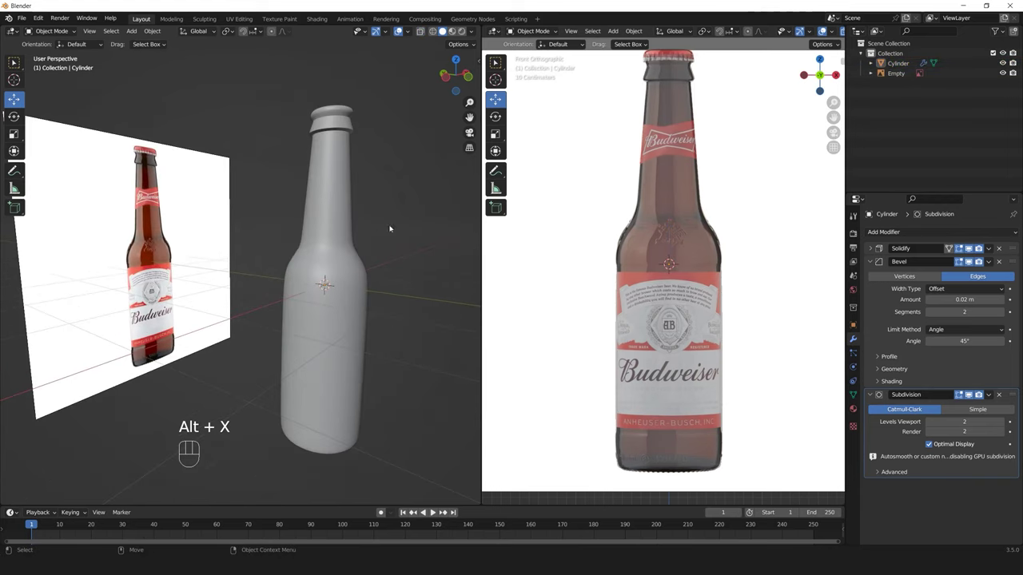
{"action": "left_click_drag", "start_coordinate": [356, 130], "coordinate": [305, 208]}
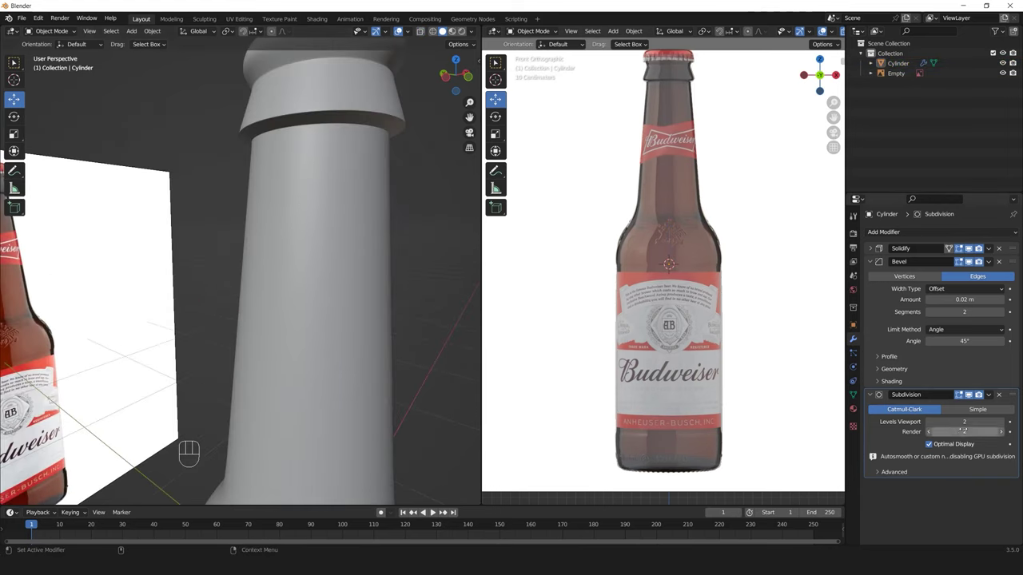
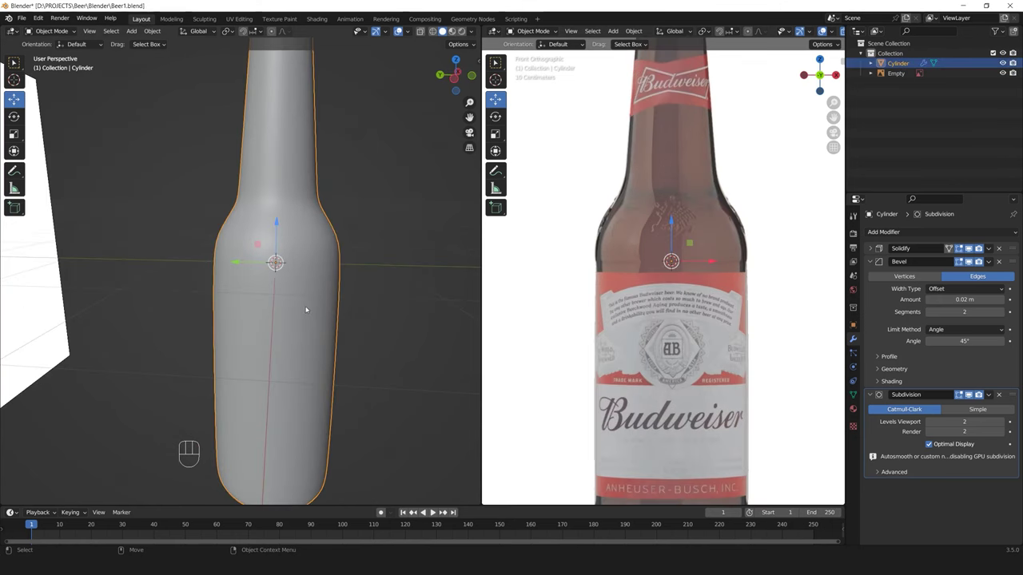
In Edit Mode, cut a new edge loop on the bottle body and line it up with the label edge
{"action": "key", "text": "3"}
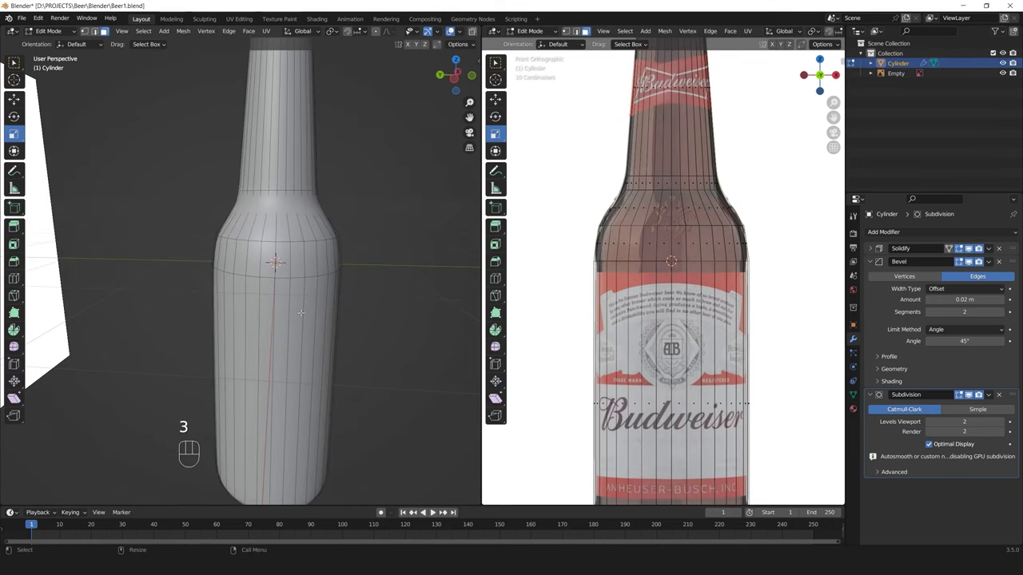
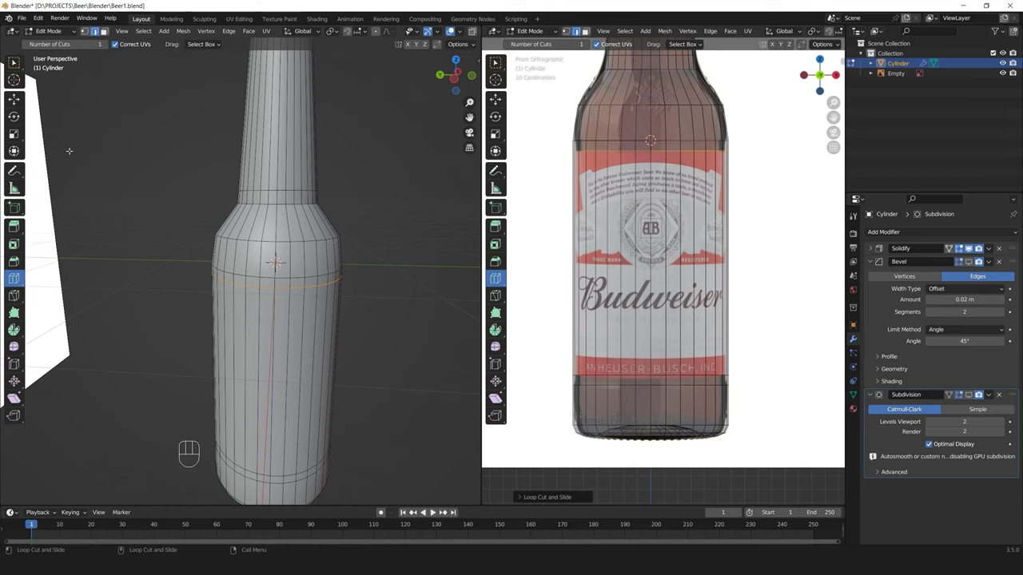
{"action": "key", "text": "3"}
{"action": "left_click", "coordinate": [20, 66]}
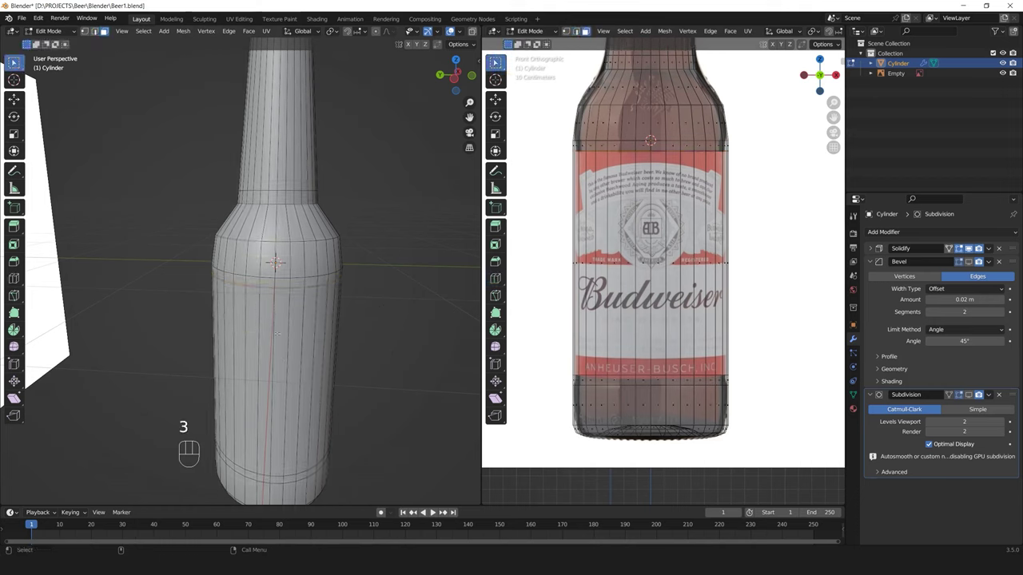
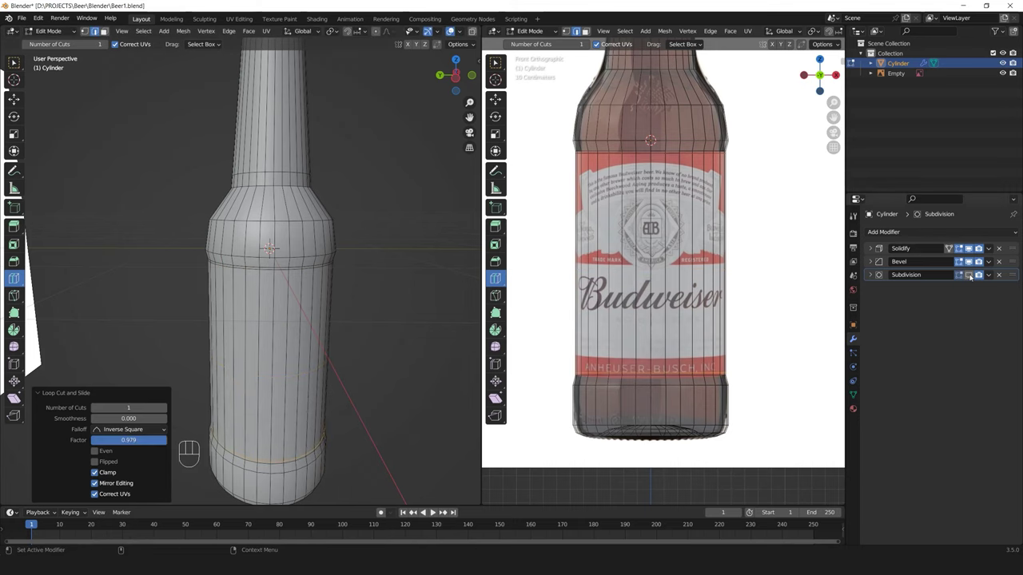
Back in Object Mode, orbit around the bottle neck, lip and base to inspect them before reshaping
{"action": "key", "text": "4"}
{"action": "left_click", "coordinate": [304, 286]}
{"action": "left_click_drag", "start_coordinate": [297, 251], "coordinate": [299, 289]}
{"action": "left_click", "coordinate": [295, 296]}
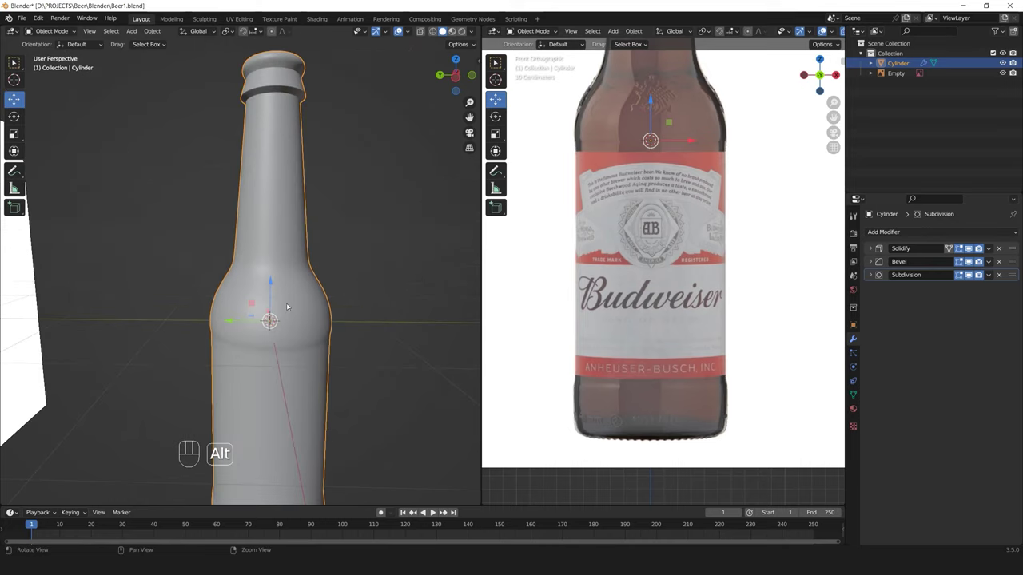
{"action": "middle_click", "coordinate": [309, 304]}
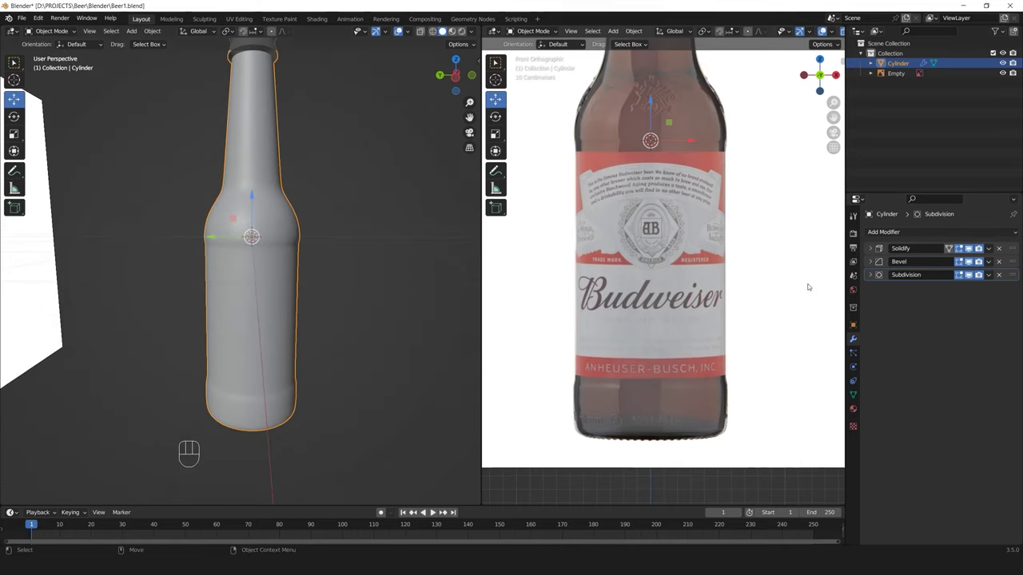
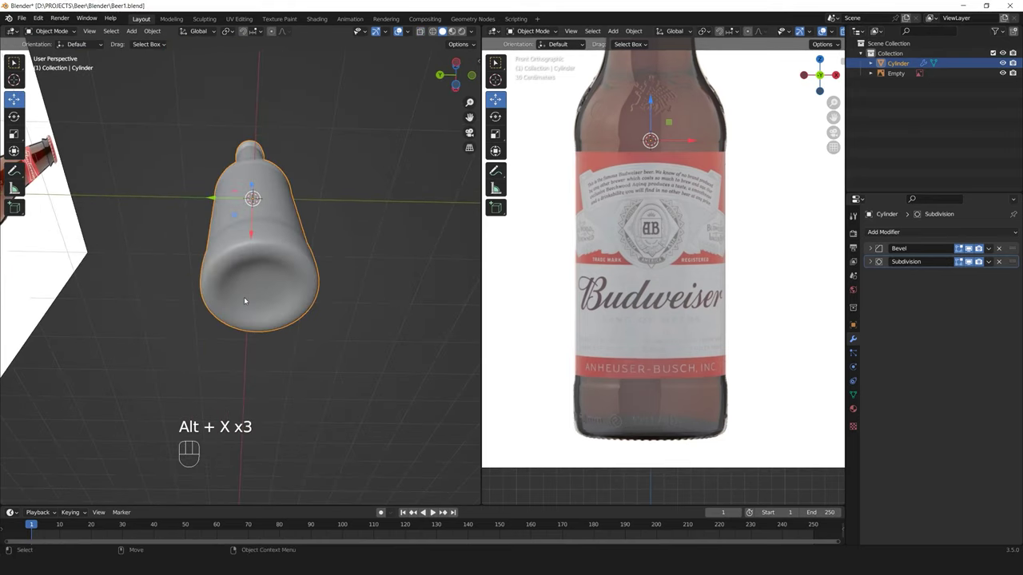
{"action": "left_click", "coordinate": [268, 306]}
{"action": "middle_click", "coordinate": [274, 311]}
{"action": "left_click", "coordinate": [286, 322]}
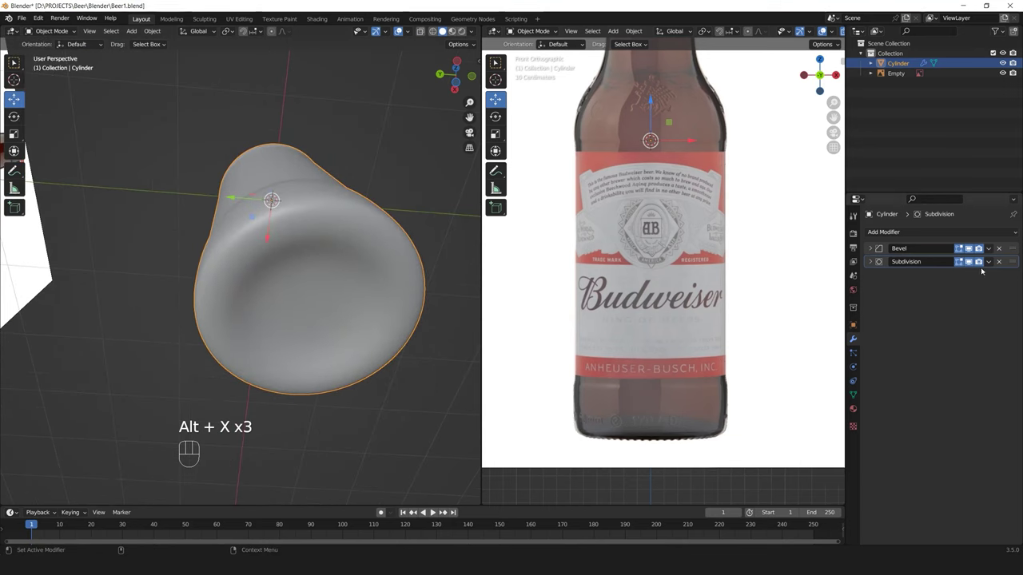
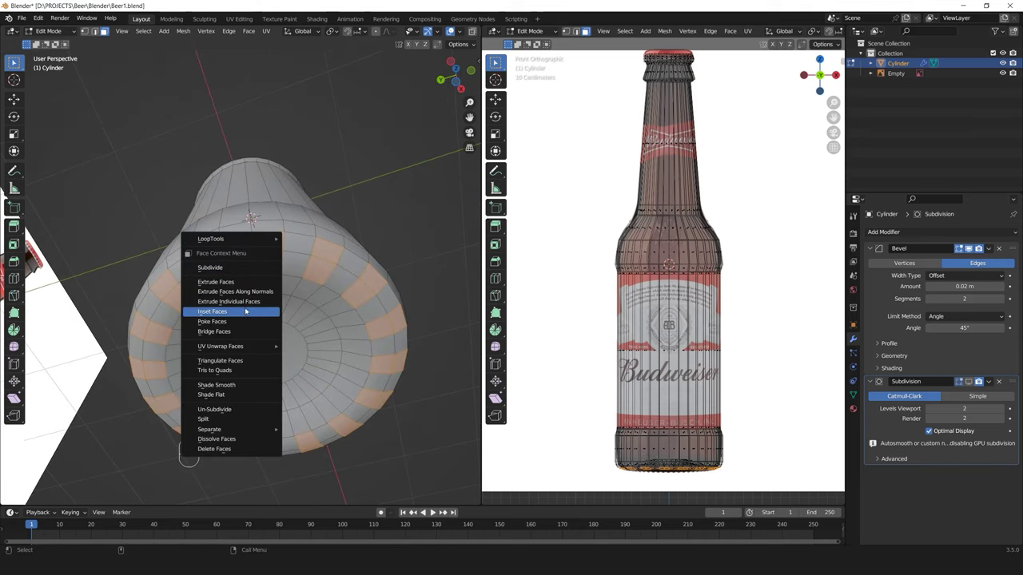
Bring up the face operations on the selected bottom faces to inset the base
{"action": "right_click", "coordinate": [250, 309]}
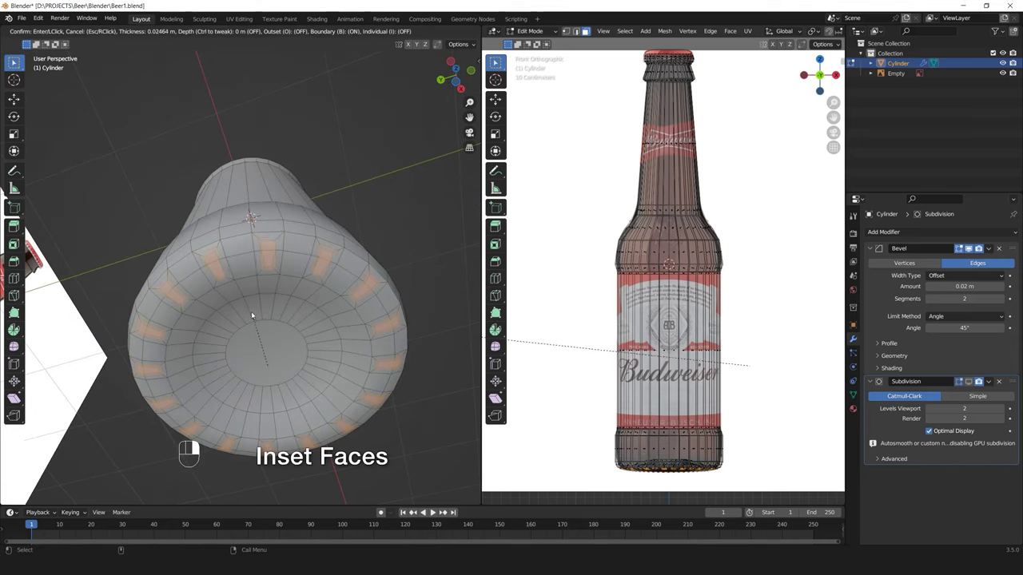
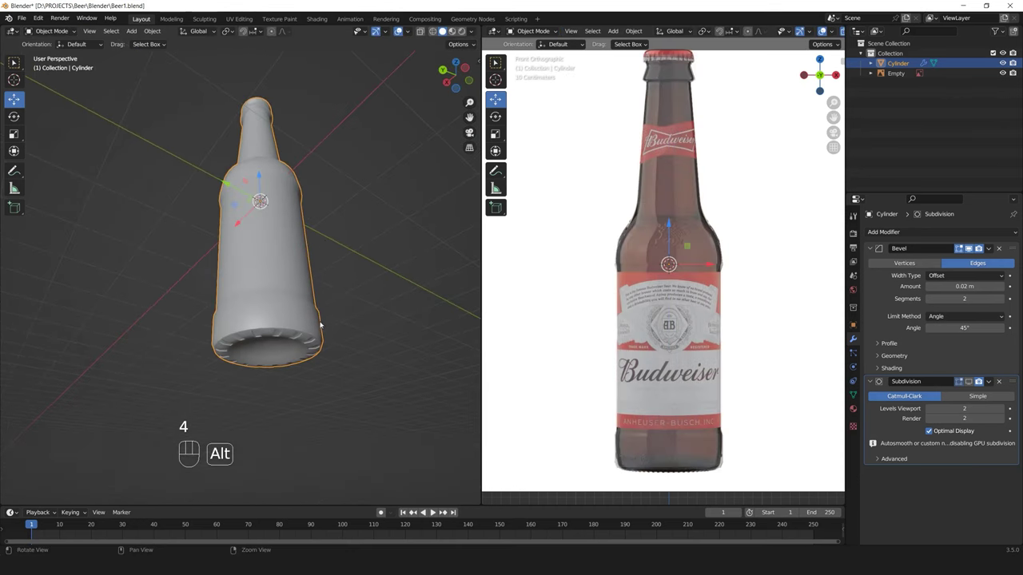
Orbit around and below the bottle with X-ray toggled to inspect the recessed base
{"action": "left_click_drag", "start_coordinate": [325, 302], "coordinate": [310, 261]}
{"action": "left_click", "coordinate": [291, 299]}
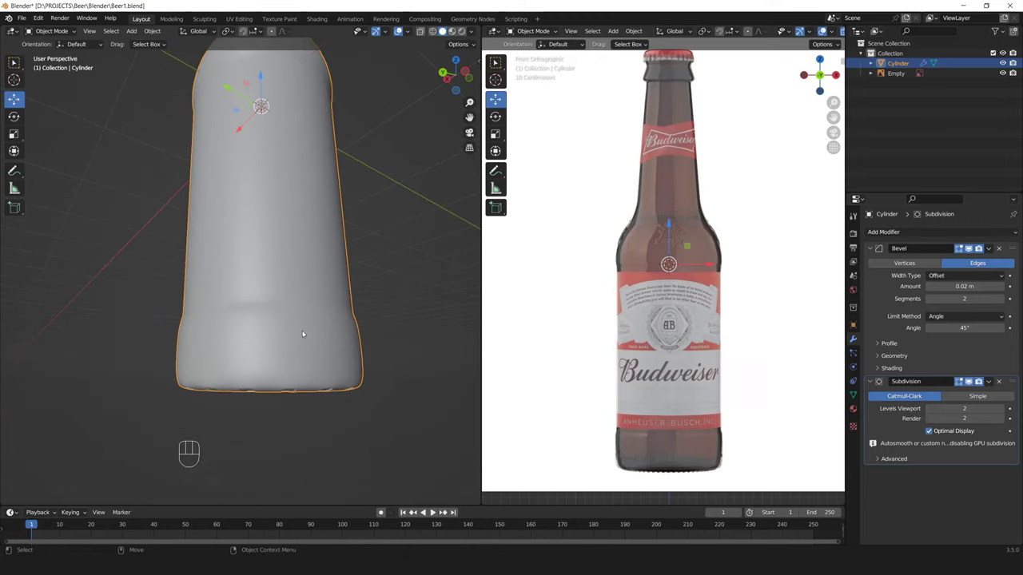
{"action": "key", "text": "alt+x"}
{"action": "left_click_drag", "start_coordinate": [305, 329], "coordinate": [303, 308]}
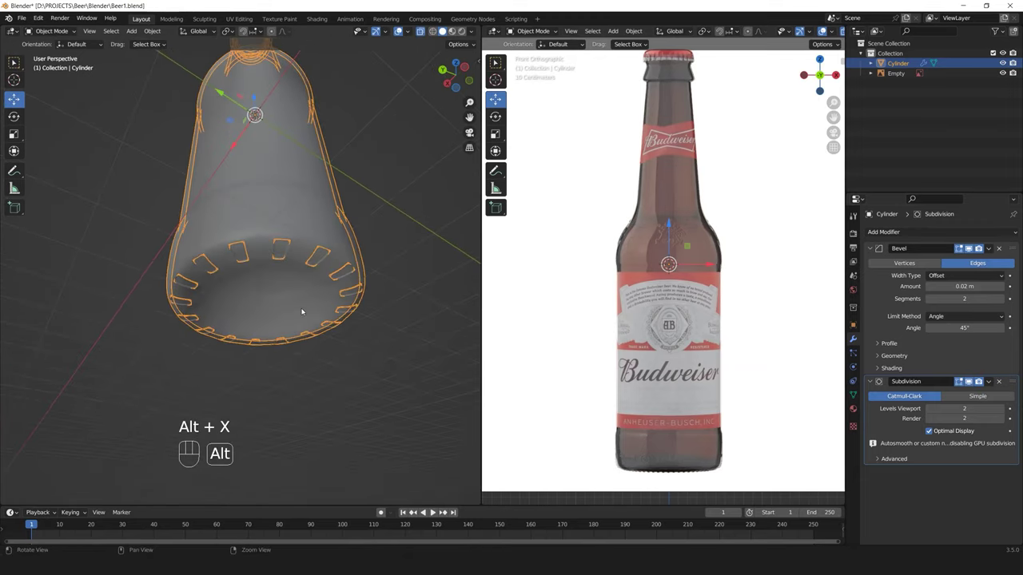
{"action": "left_click", "coordinate": [307, 278]}
{"action": "left_click", "coordinate": [406, 239]}
{"action": "left_click_drag", "start_coordinate": [356, 249], "coordinate": [365, 304]}
{"action": "middle_click", "coordinate": [324, 251]}
Frame the bottle neck in the model view and zoom the reference view onto the cap
{"action": "left_click_drag", "start_coordinate": [305, 282], "coordinate": [296, 333]}
{"action": "left_click_drag", "start_coordinate": [275, 213], "coordinate": [277, 227]}
{"action": "middle_click", "coordinate": [641, 254]}
{"action": "middle_click", "coordinate": [678, 246]}
{"action": "middle_click", "coordinate": [644, 218]}
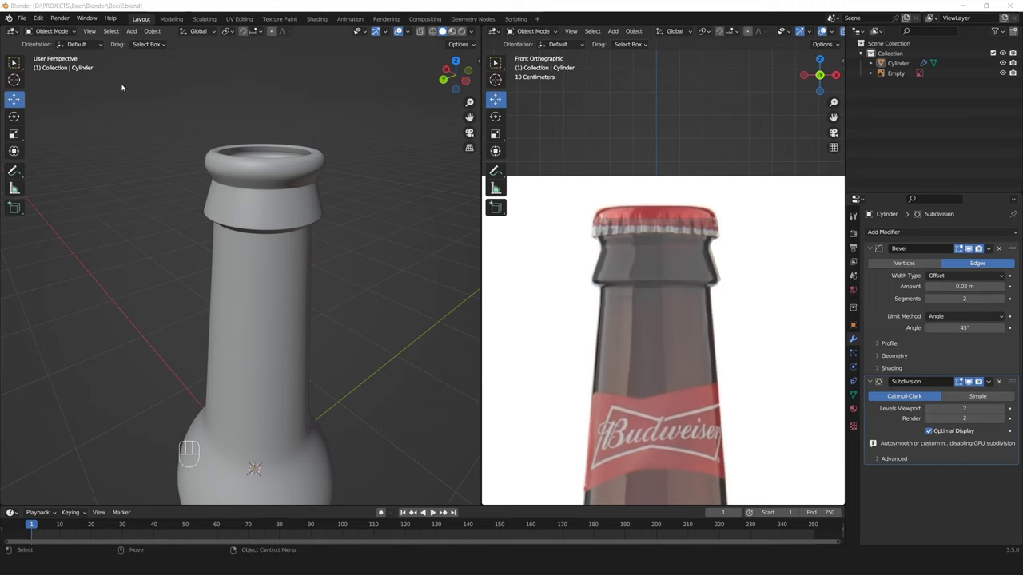
Add a 54-vertex cylinder with Triangle Fan cap fill
{"action": "left_click_drag", "start_coordinate": [150, 42], "coordinate": [235, 95]}
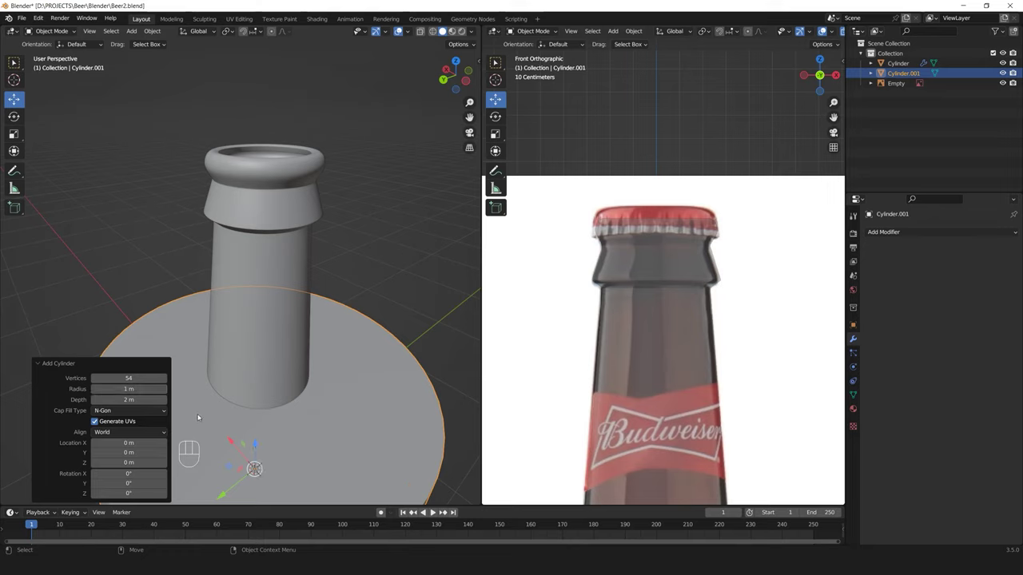
{"action": "left_click_drag", "start_coordinate": [143, 412], "coordinate": [152, 443]}
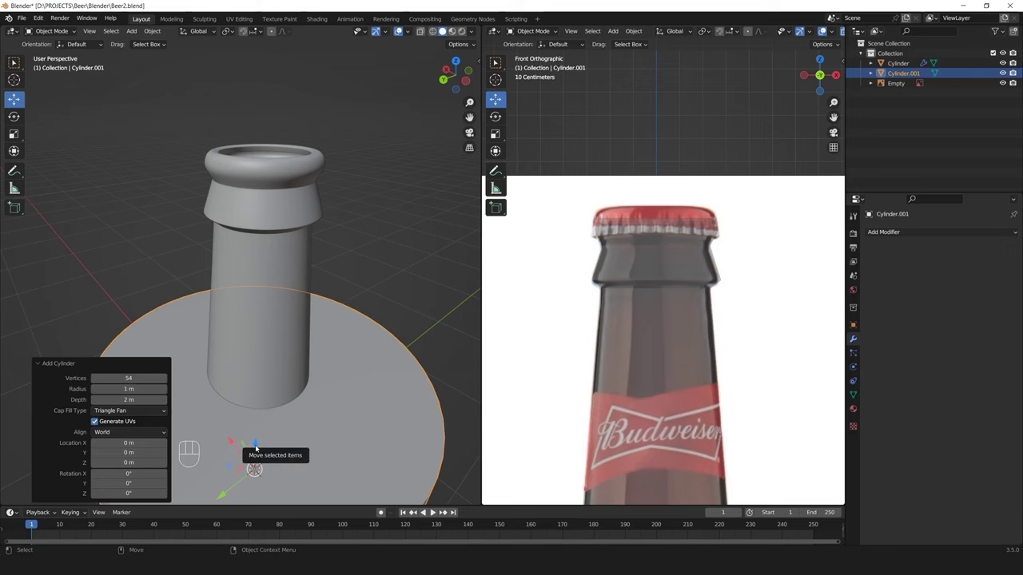
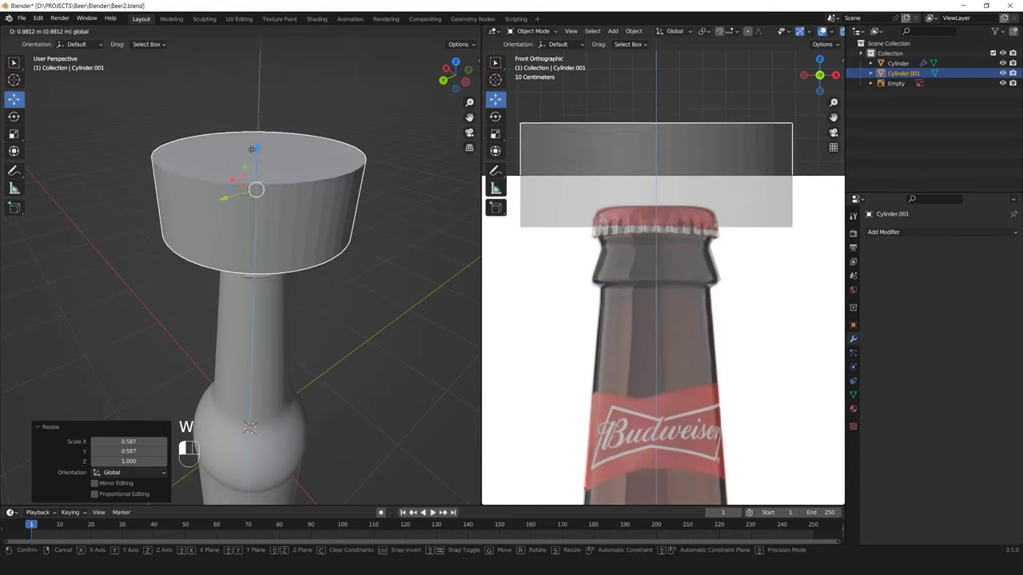
Scale the cylinder to neck width, flatten it into a short disc and raise it above the neck
{"action": "left_click_drag", "start_coordinate": [284, 257], "coordinate": [292, 319]}
{"action": "left_click", "coordinate": [284, 271]}
{"action": "left_click_drag", "start_coordinate": [267, 264], "coordinate": [249, 308]}
{"action": "left_click", "coordinate": [250, 317]}
{"action": "left_click", "coordinate": [230, 291]}
{"action": "left_click_drag", "start_coordinate": [264, 265], "coordinate": [257, 280]}
{"action": "left_click", "coordinate": [256, 276]}
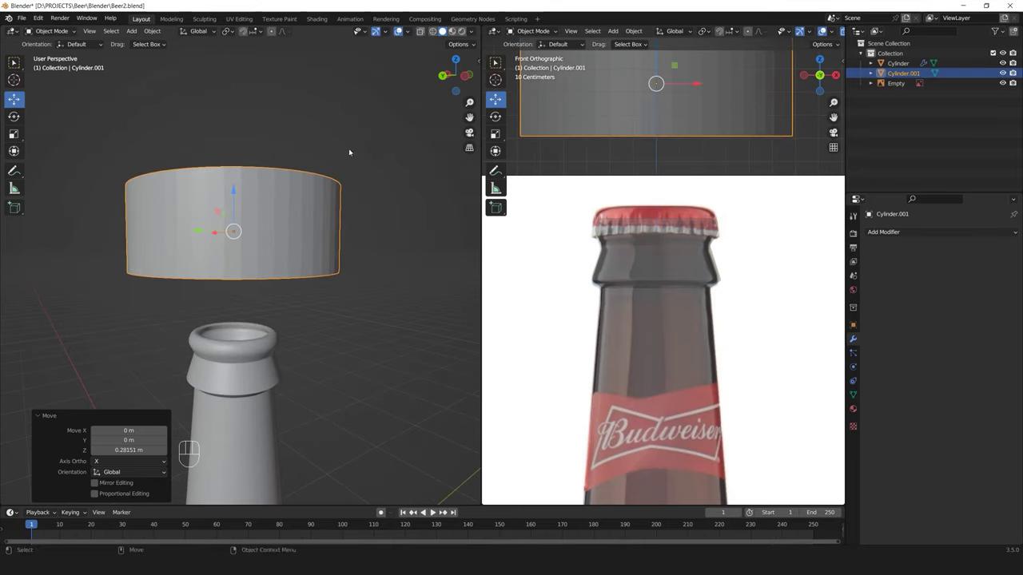
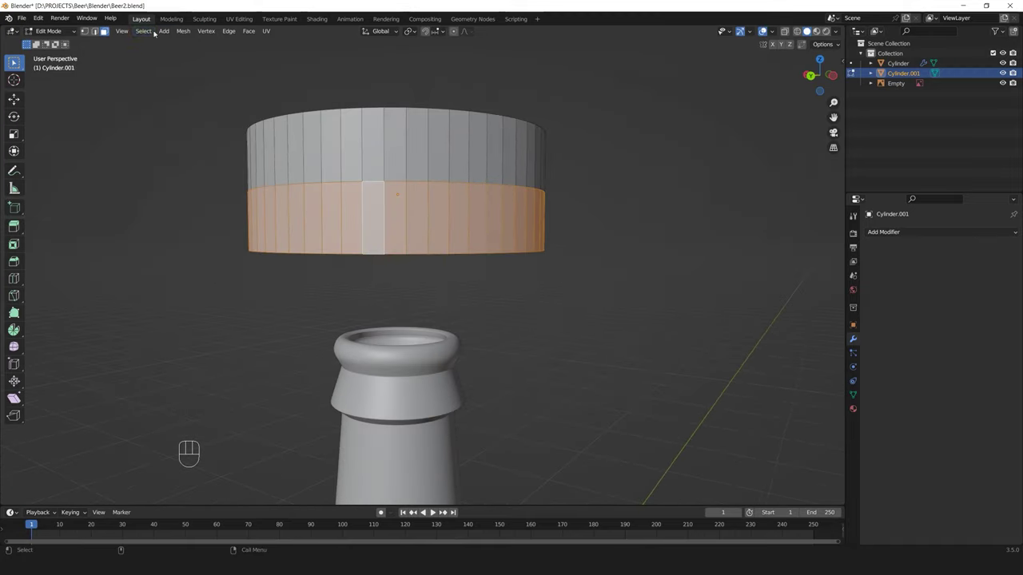
Thin the lower face loop to alternating side faces with Checker Deselect
{"action": "left_click_drag", "start_coordinate": [149, 29], "coordinate": [192, 120]}
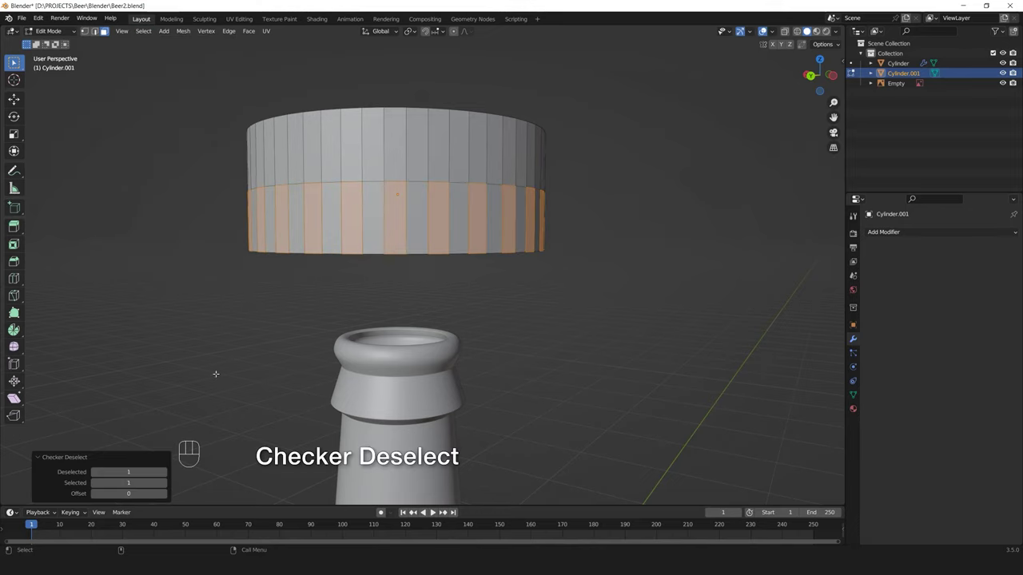
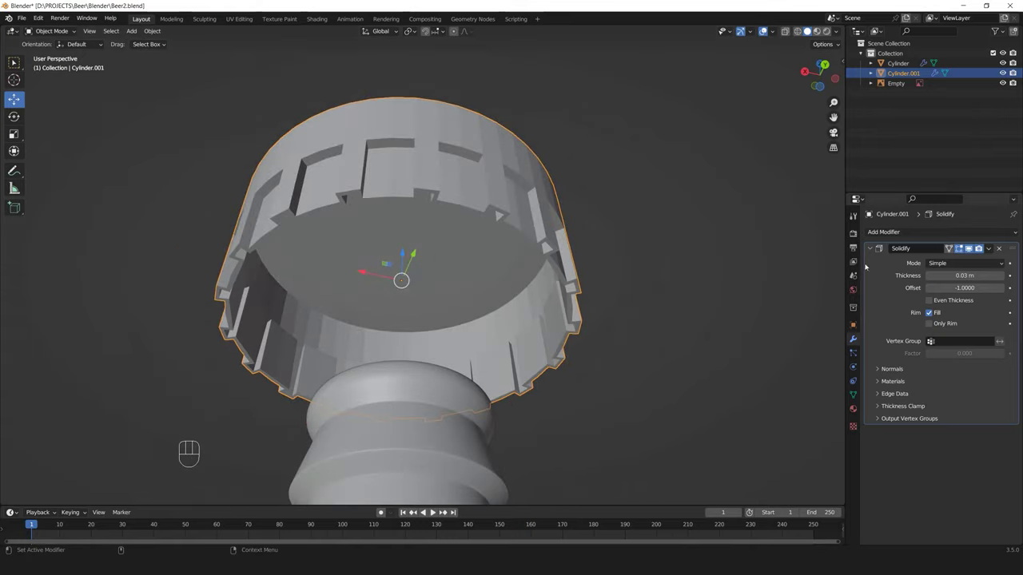
Orbit around the crimped cap from the side and above to check its fit over the neck
{"action": "left_click_drag", "start_coordinate": [421, 264], "coordinate": [433, 345]}
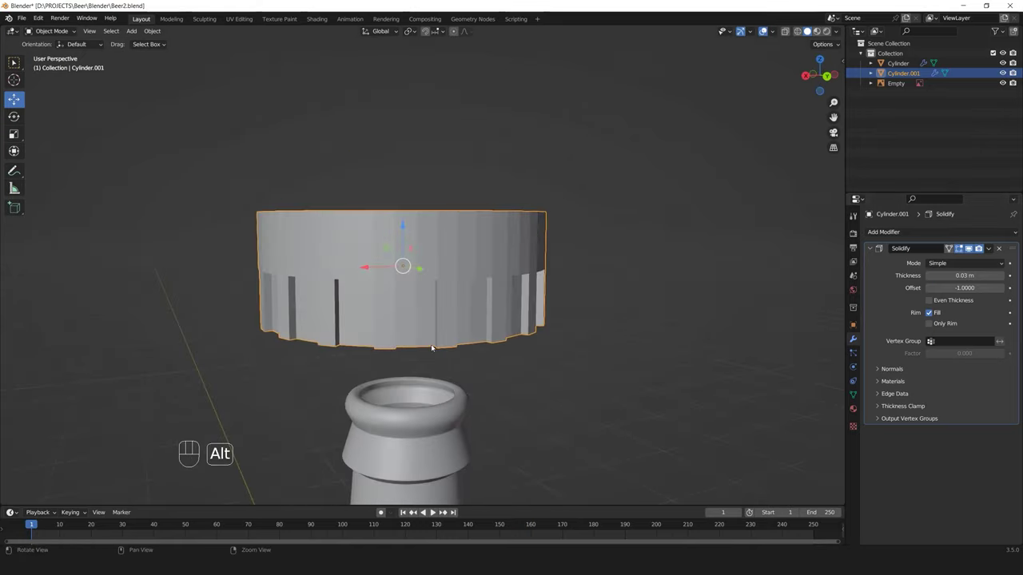
{"action": "left_click_drag", "start_coordinate": [436, 327], "coordinate": [433, 308]}
{"action": "left_click_drag", "start_coordinate": [418, 301], "coordinate": [409, 279]}
{"action": "left_click_drag", "start_coordinate": [413, 298], "coordinate": [427, 307]}
{"action": "left_click", "coordinate": [453, 246]}
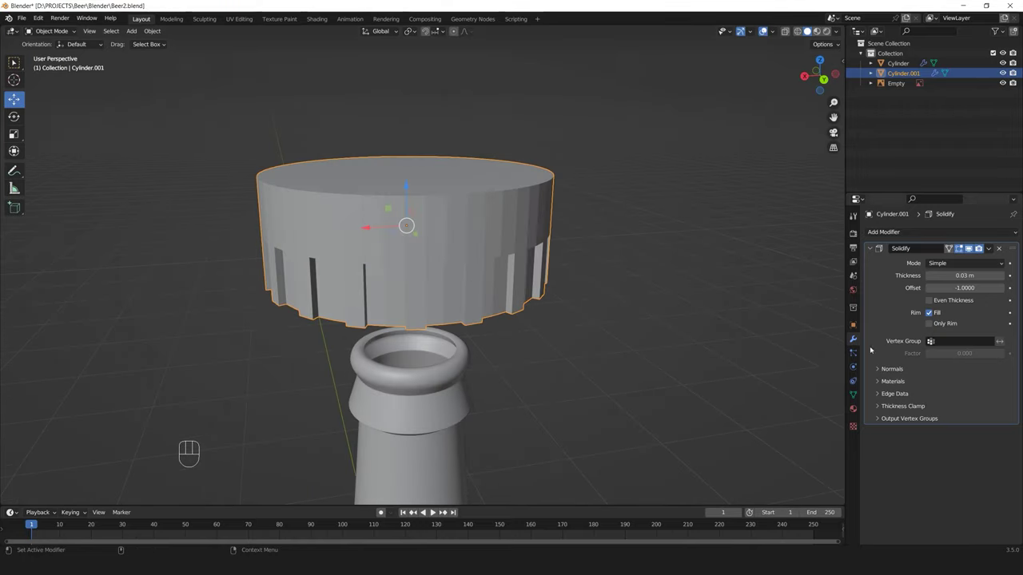
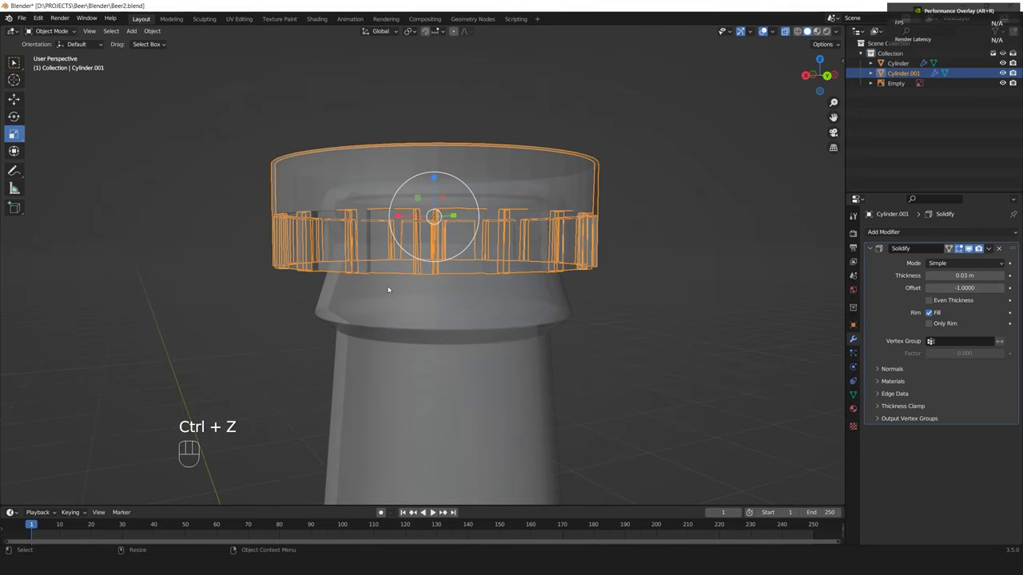
Enter Edit Mode on the cap to start reshaping its profile to the reference
{"action": "key", "text": "alt+x"}
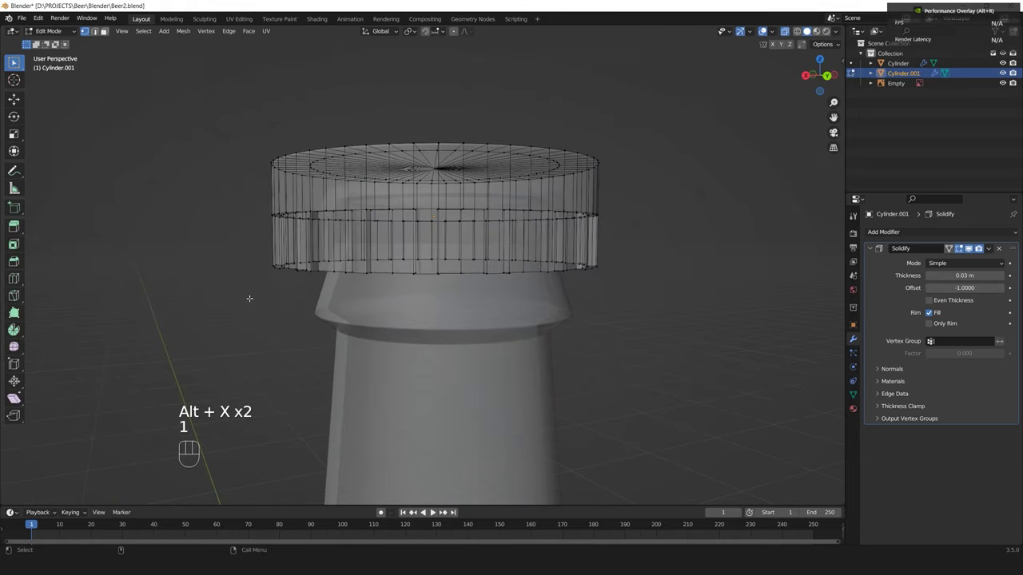
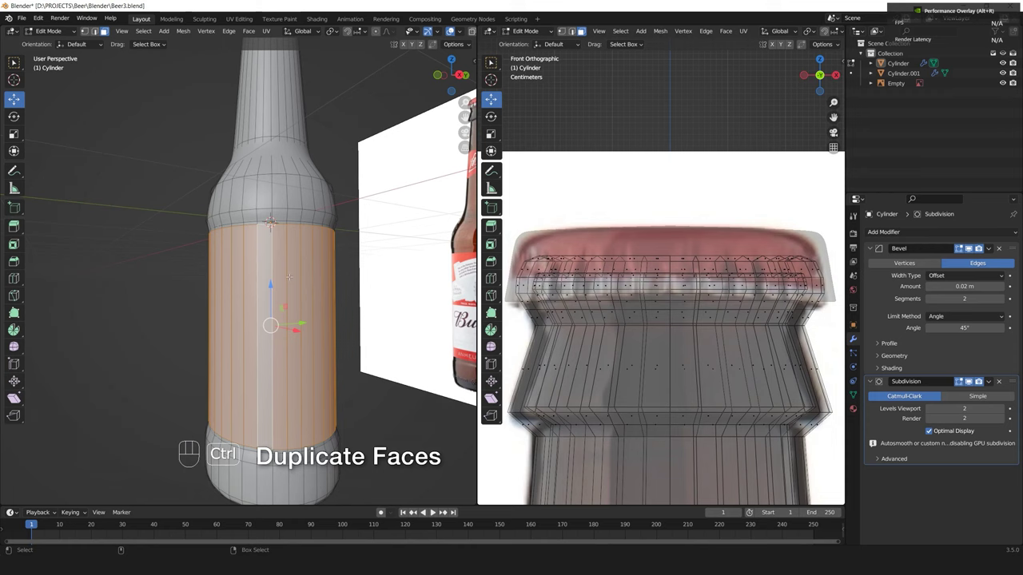
Duplicate the label band faces and separate them into their own Label object
{"action": "key", "text": "ctrl+d"}
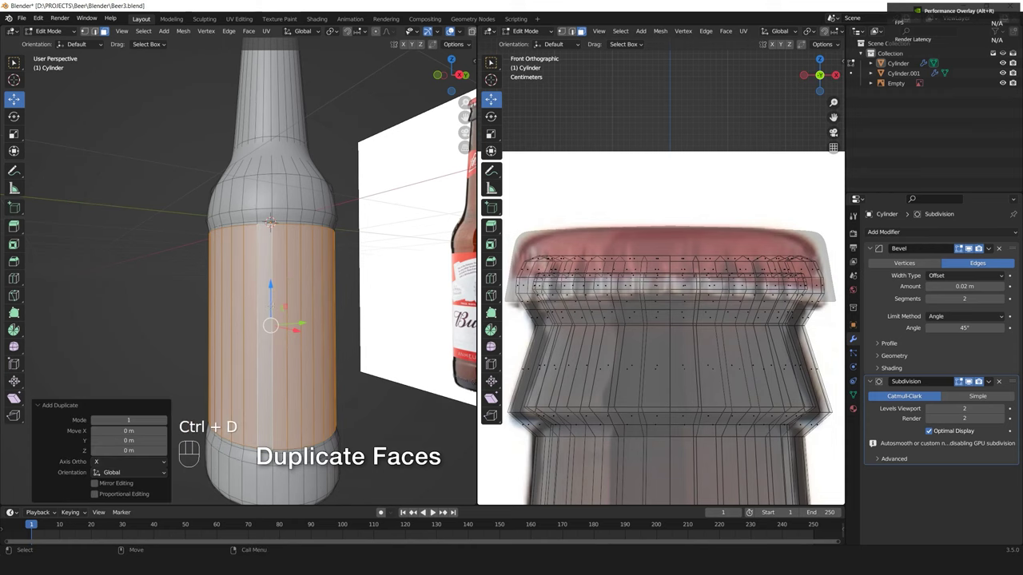
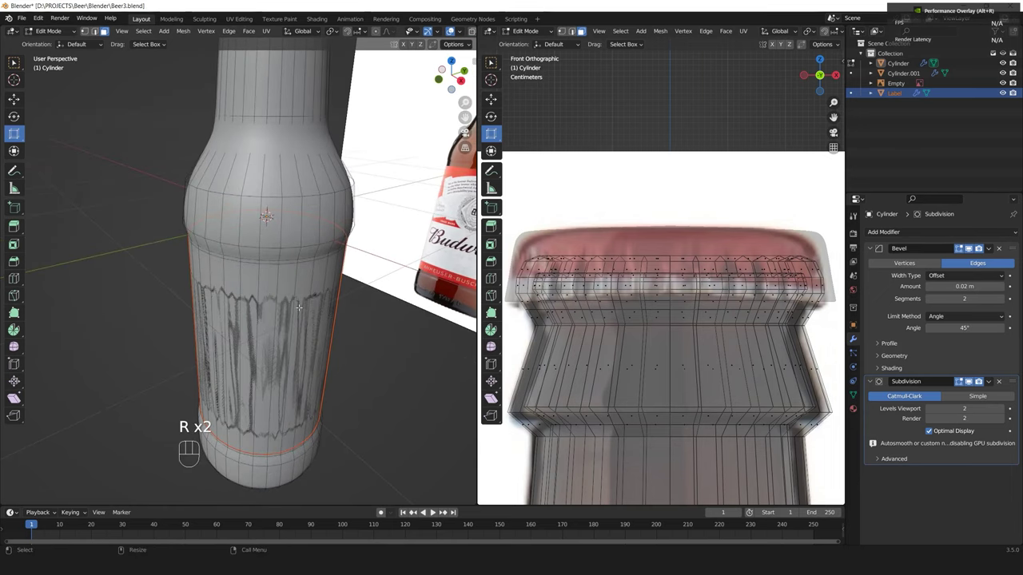
{"action": "key", "text": "4"}
{"action": "key", "text": "r"}
{"action": "left_click", "coordinate": [296, 251]}
{"action": "left_click", "coordinate": [292, 237]}
{"action": "left_click_drag", "start_coordinate": [293, 236], "coordinate": [297, 238]}
{"action": "left_click", "coordinate": [291, 252]}
Return to Object Mode and make the cap object active again
{"action": "middle_click", "coordinate": [312, 259]}
{"action": "left_click", "coordinate": [297, 251]}
{"action": "left_click", "coordinate": [342, 330]}
{"action": "left_click", "coordinate": [305, 309]}
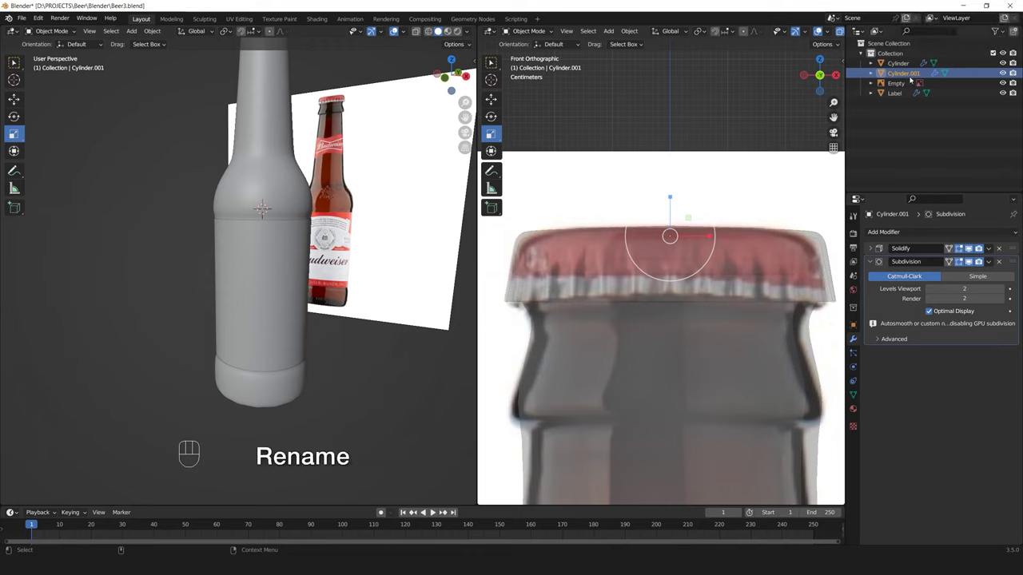
Rename the bottle body to Bottle and the cap to Cap in the Outliner
{"action": "left_click", "coordinate": [913, 76]}
{"action": "key", "text": "ctrl+z"}
{"action": "left_click", "coordinate": [267, 161]}
{"action": "left_click", "coordinate": [911, 63]}
{"action": "key", "text": "t"}
{"action": "left_click", "coordinate": [908, 72]}
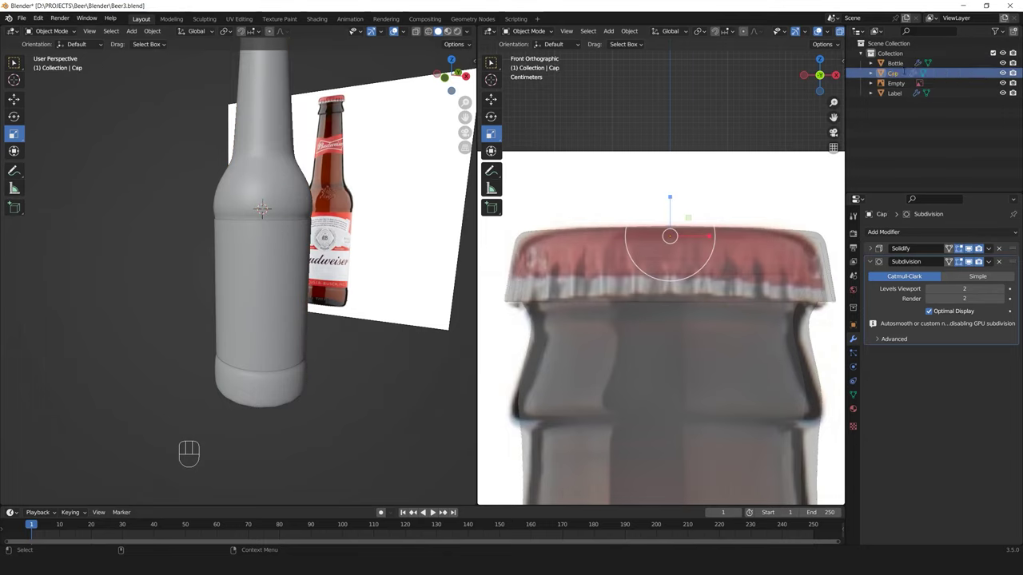
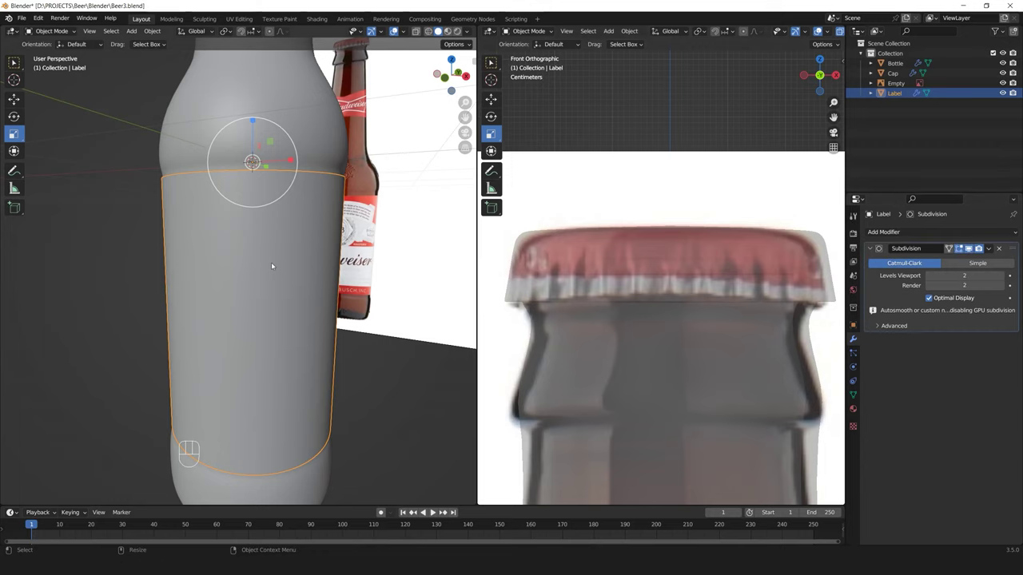
Add an extra edge loop near the bottom of the label and leave Edit Mode
{"action": "key", "text": "2"}
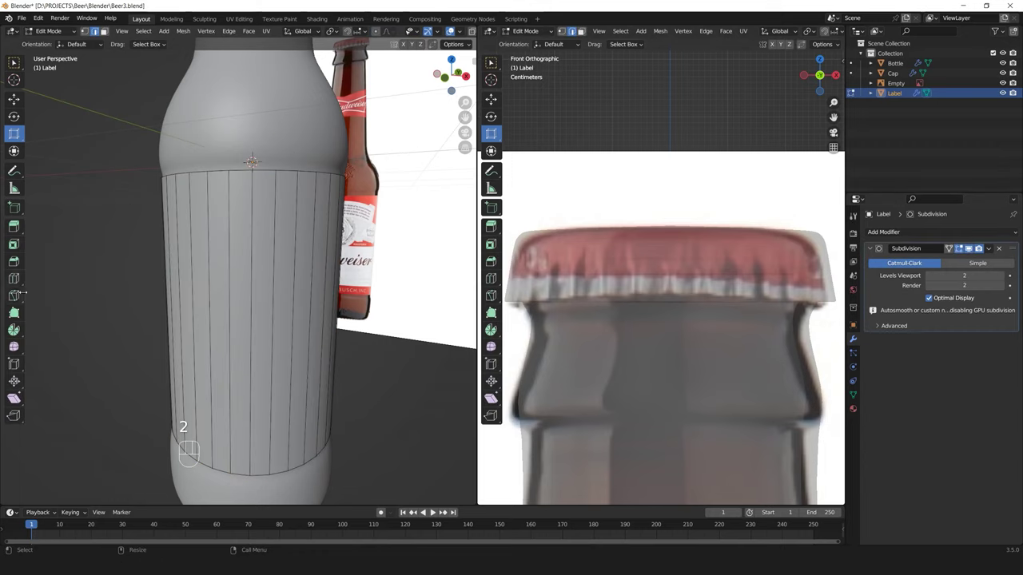
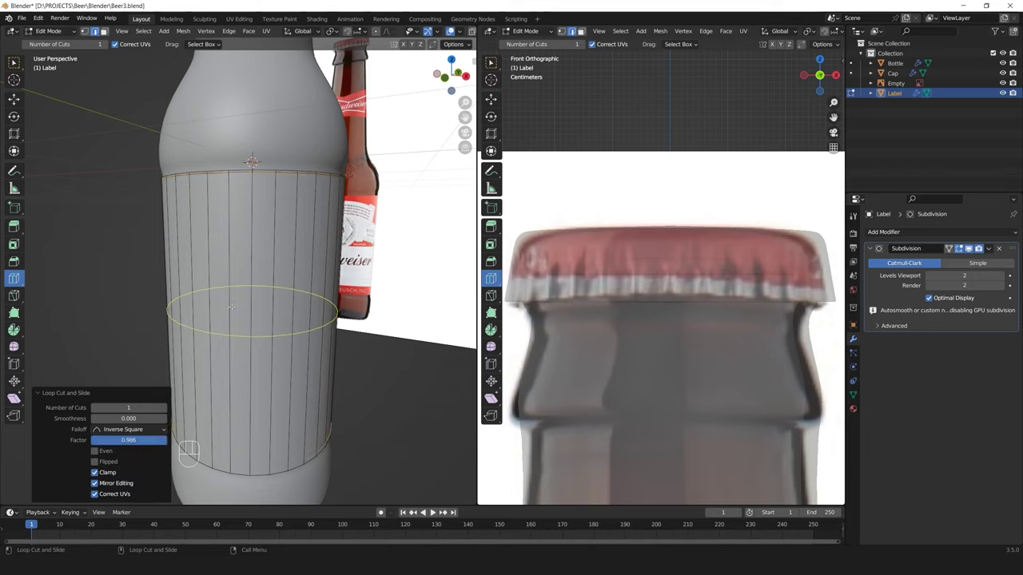
{"action": "key", "text": "4"}
{"action": "left_click", "coordinate": [292, 237]}
{"action": "middle_click", "coordinate": [286, 255]}
{"action": "left_click", "coordinate": [279, 241]}
{"action": "left_click", "coordinate": [285, 146]}
Add a cube, isolate it in local view and bring up the Add Modifier list
{"action": "left_click", "coordinate": [239, 199]}
{"action": "left_click", "coordinate": [276, 221]}
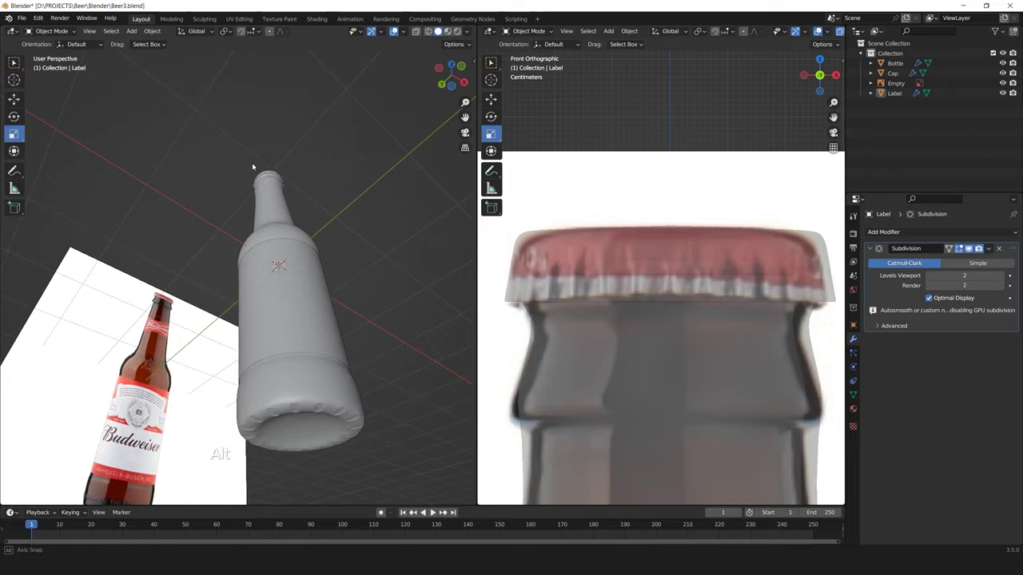
{"action": "left_click_drag", "start_coordinate": [248, 196], "coordinate": [223, 227]}
{"action": "left_click", "coordinate": [214, 227]}
{"action": "middle_click", "coordinate": [214, 226]}
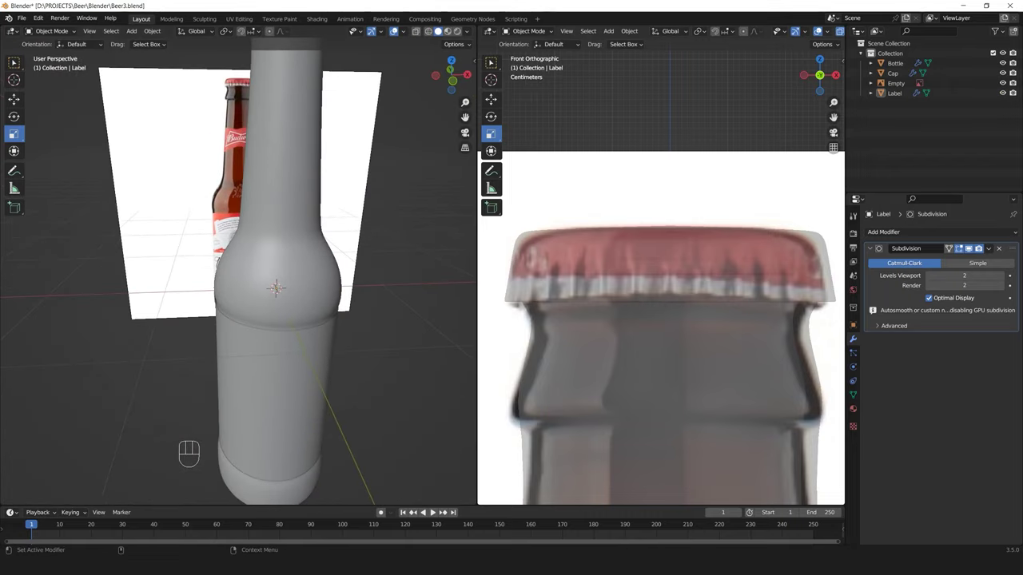
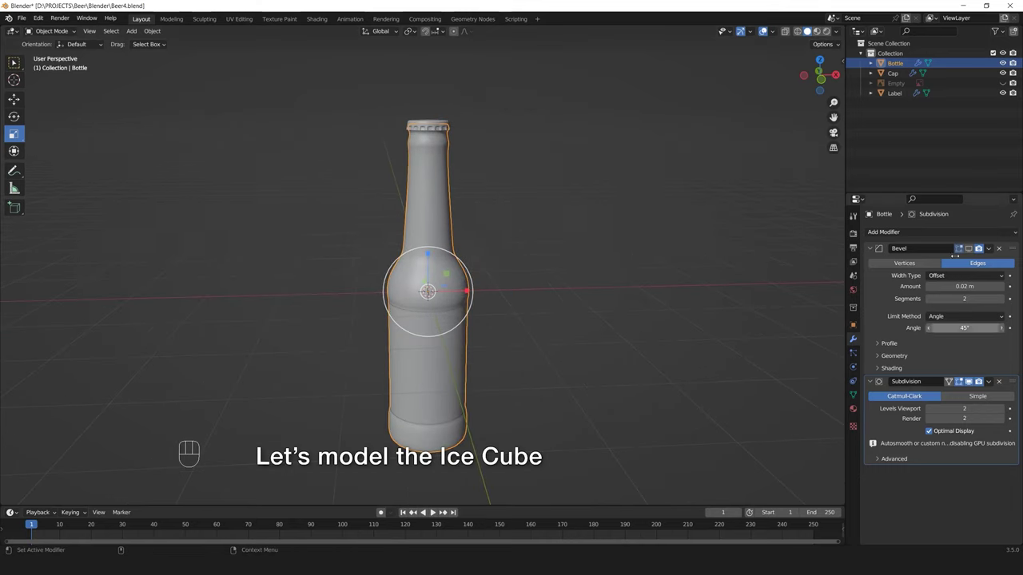
{"action": "left_click", "coordinate": [495, 200]}
{"action": "left_click", "coordinate": [537, 271]}
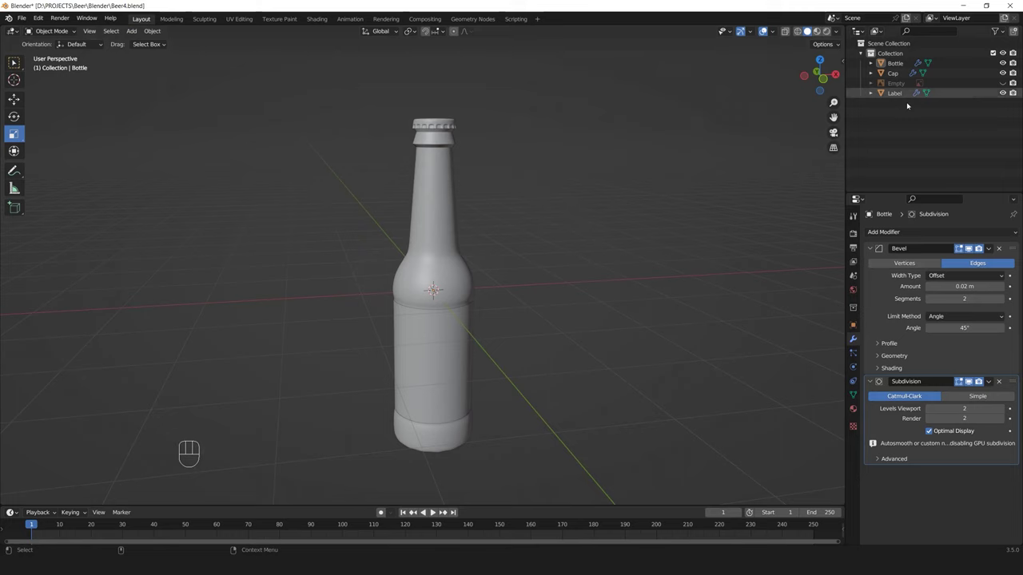
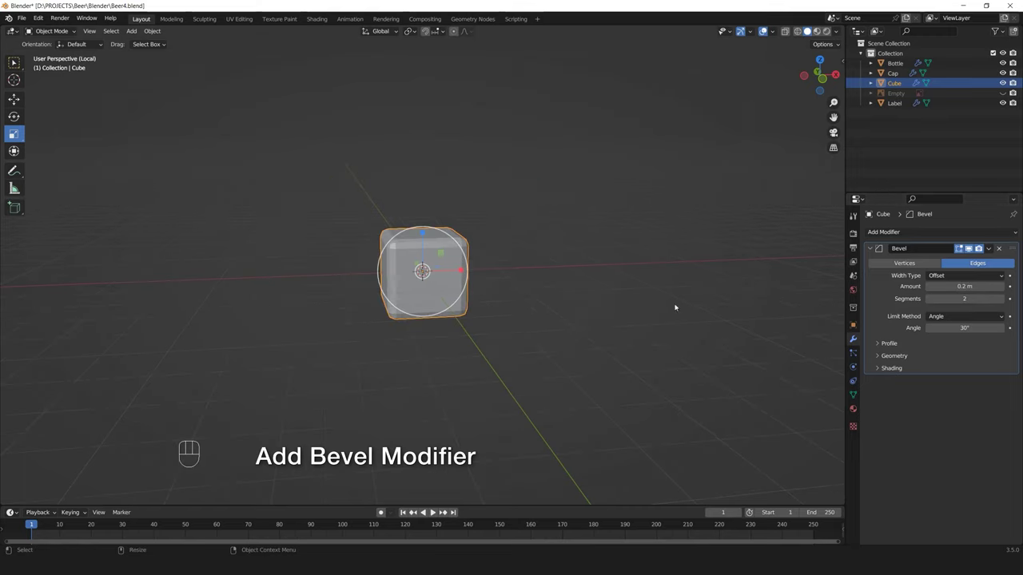
Give the cube a Bevel modifier with Amount 0.1 m and Angle 30°
{"action": "left_click", "coordinate": [477, 308]}
{"action": "left_click", "coordinate": [472, 302]}
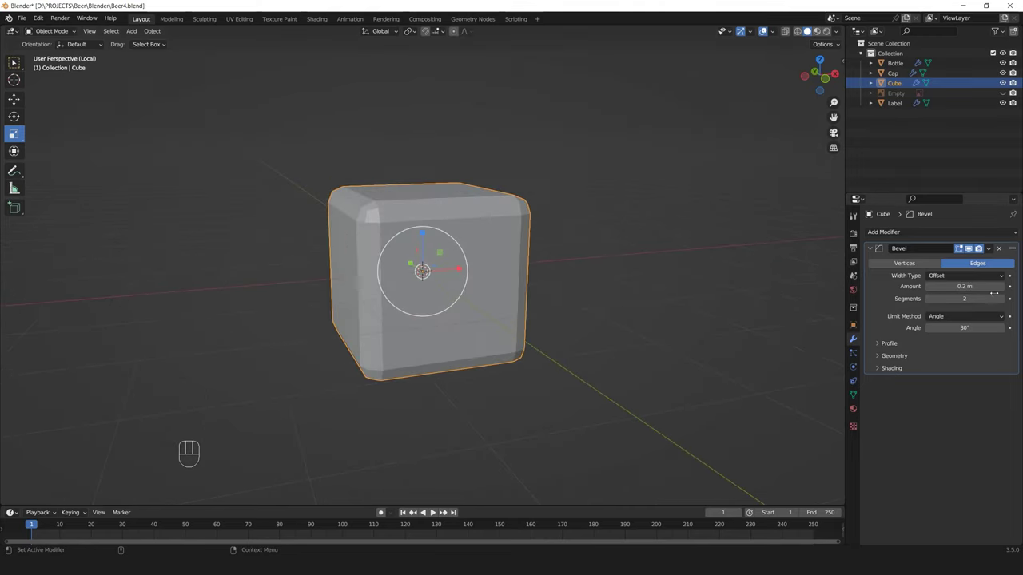
{"action": "left_click", "coordinate": [474, 328]}
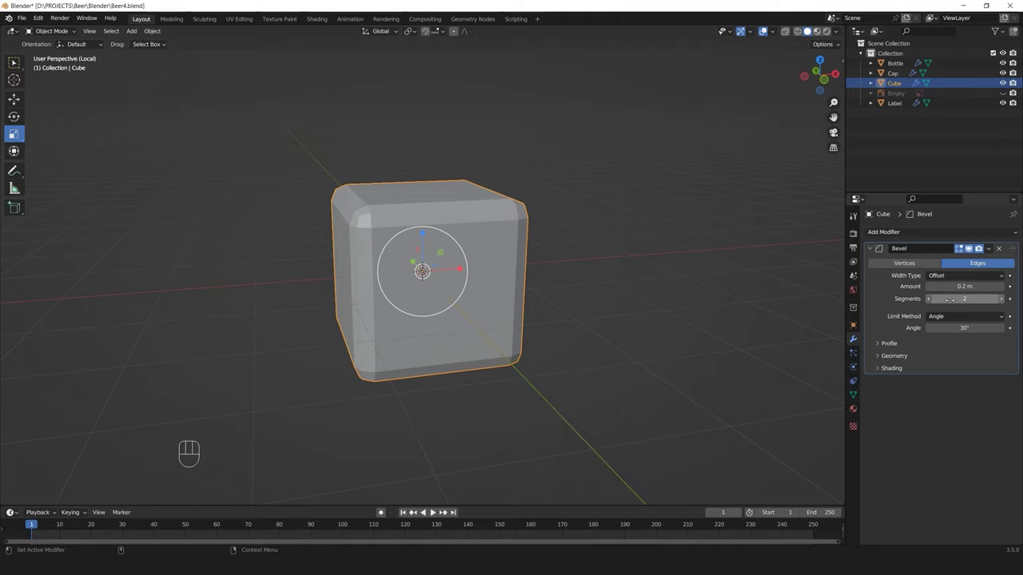
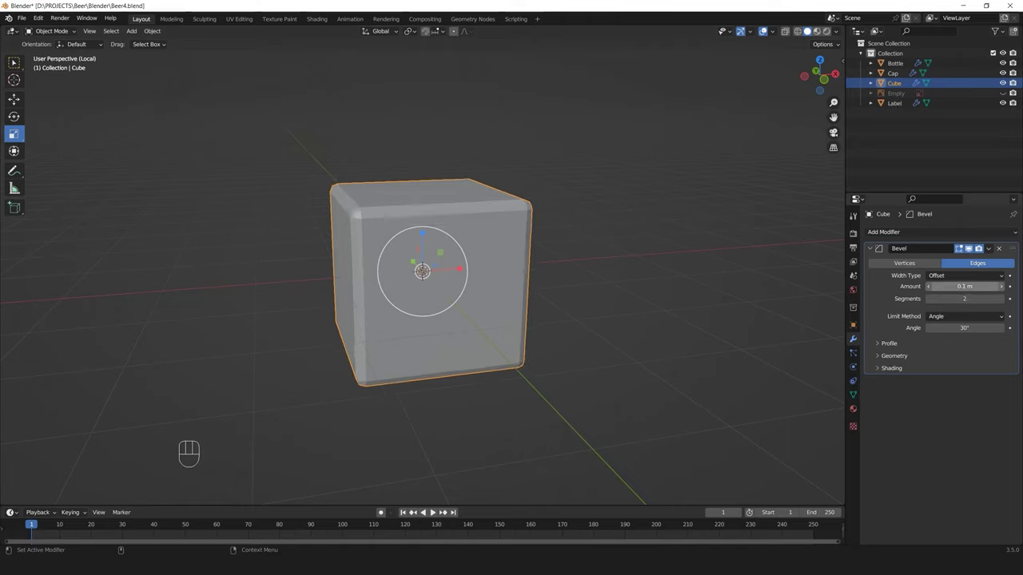
{"action": "left_click_drag", "start_coordinate": [536, 247], "coordinate": [485, 252]}
{"action": "left_click_drag", "start_coordinate": [503, 248], "coordinate": [528, 243]}
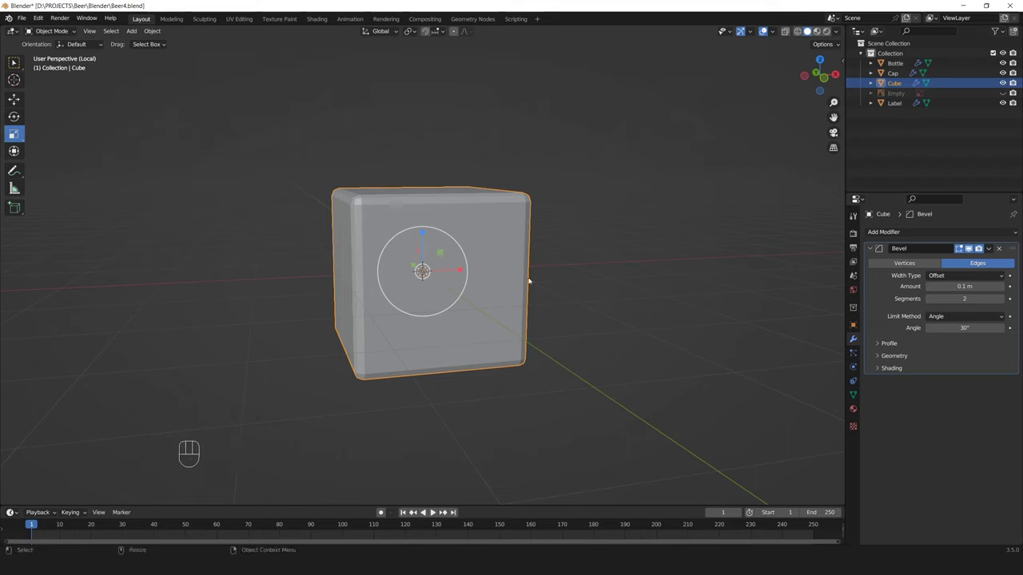
Add a Subdivision Surface modifier with viewport 4 and render level 3
{"action": "left_click_drag", "start_coordinate": [886, 234], "coordinate": [815, 407]}
{"action": "double_click", "coordinate": [1007, 412]}
{"action": "left_click", "coordinate": [1006, 420]}
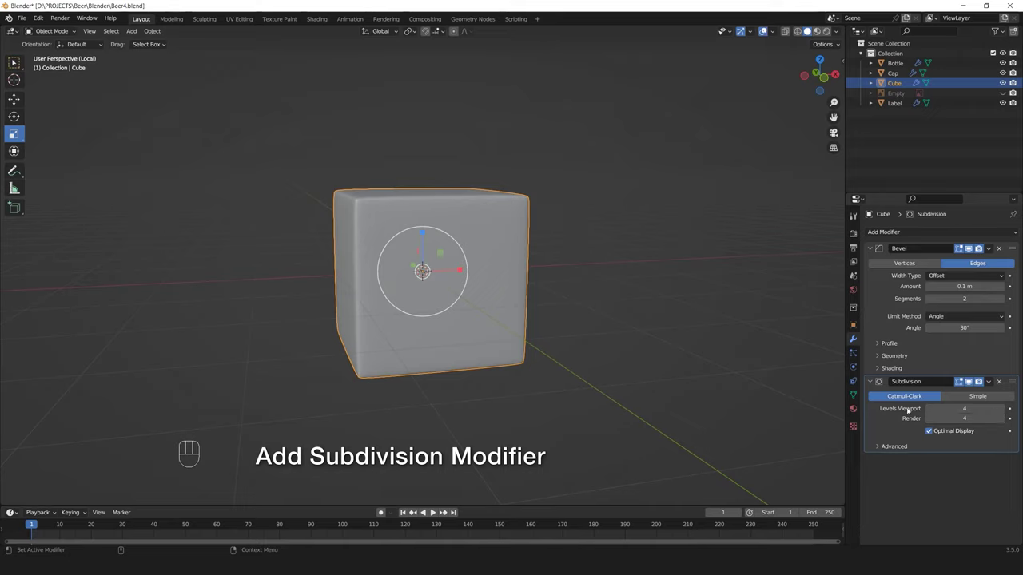
{"action": "left_click", "coordinate": [927, 421]}
Set viewport levels to 3, add a Displace modifier and collapse the Bevel and Subdivision panels
{"action": "left_click", "coordinate": [934, 420]}
{"action": "left_click_drag", "start_coordinate": [901, 232], "coordinate": [913, 292]}
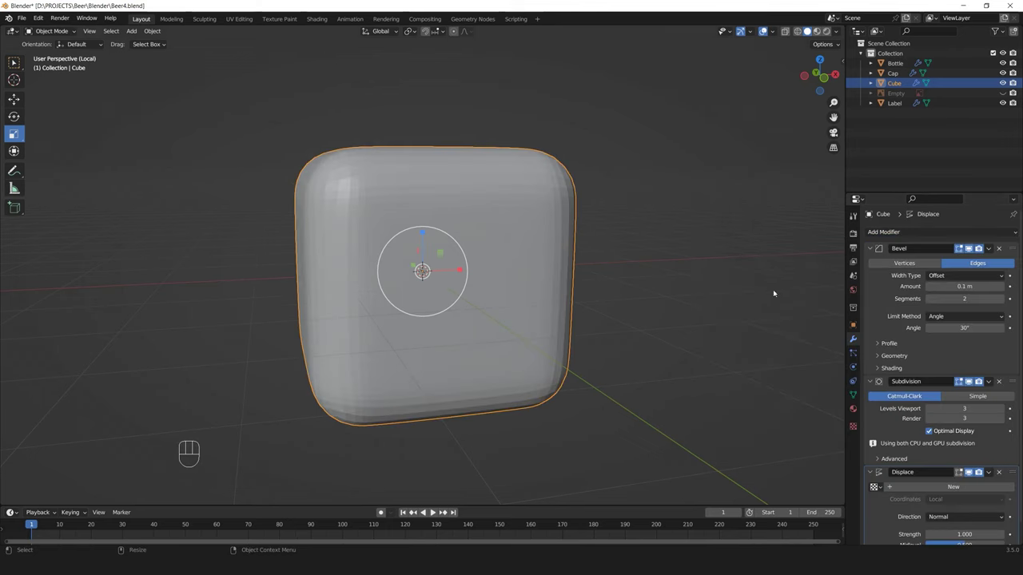
{"action": "left_click", "coordinate": [875, 248]}
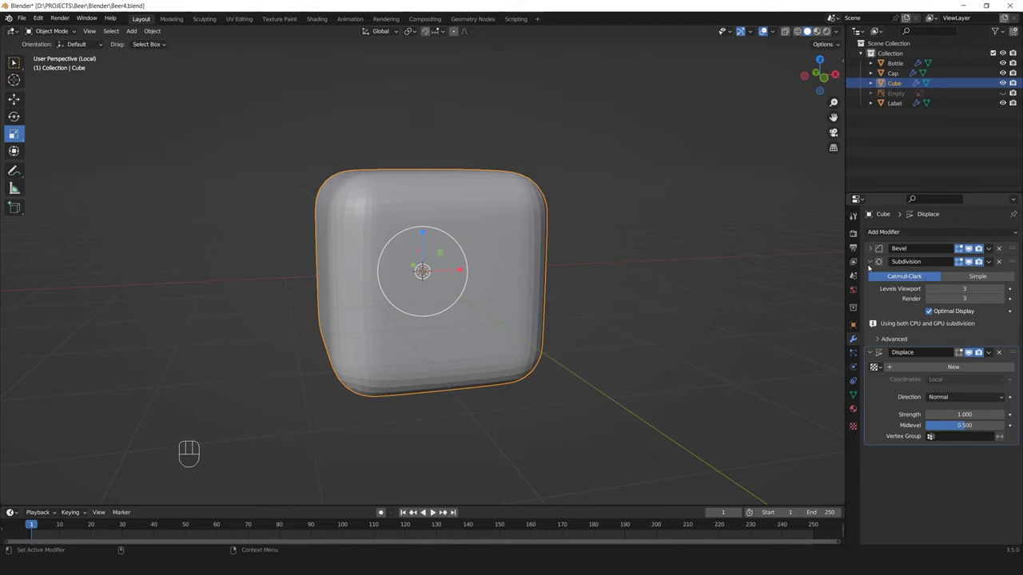
{"action": "left_click_drag", "start_coordinate": [873, 263], "coordinate": [893, 278]}
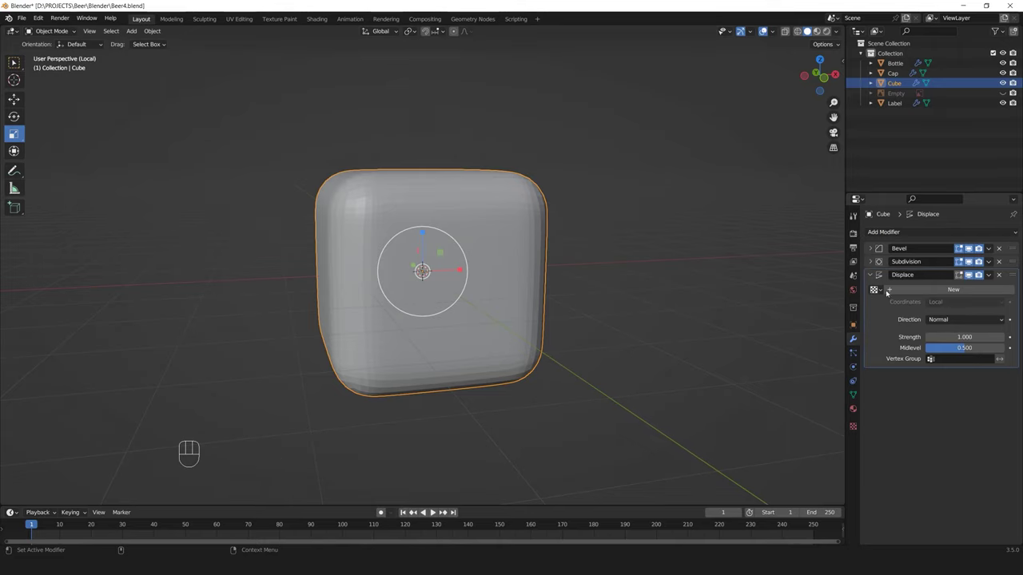
{"action": "left_click", "coordinate": [894, 291]}
Create a new displacement texture, set it to Clouds and adjust its size
{"action": "left_click", "coordinate": [1016, 290]}
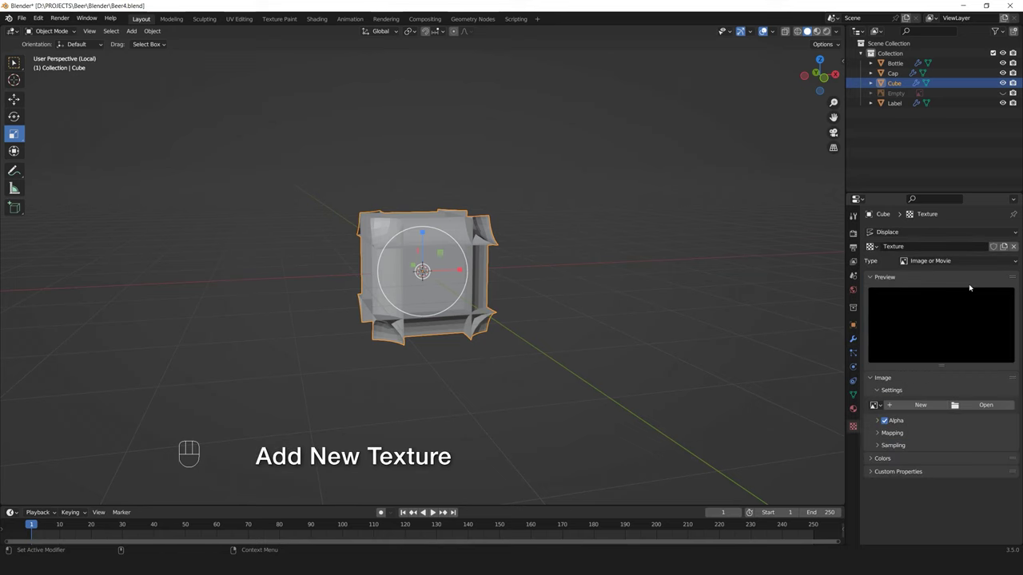
{"action": "left_click_drag", "start_coordinate": [959, 261], "coordinate": [932, 361]}
{"action": "left_click_drag", "start_coordinate": [935, 260], "coordinate": [932, 292]}
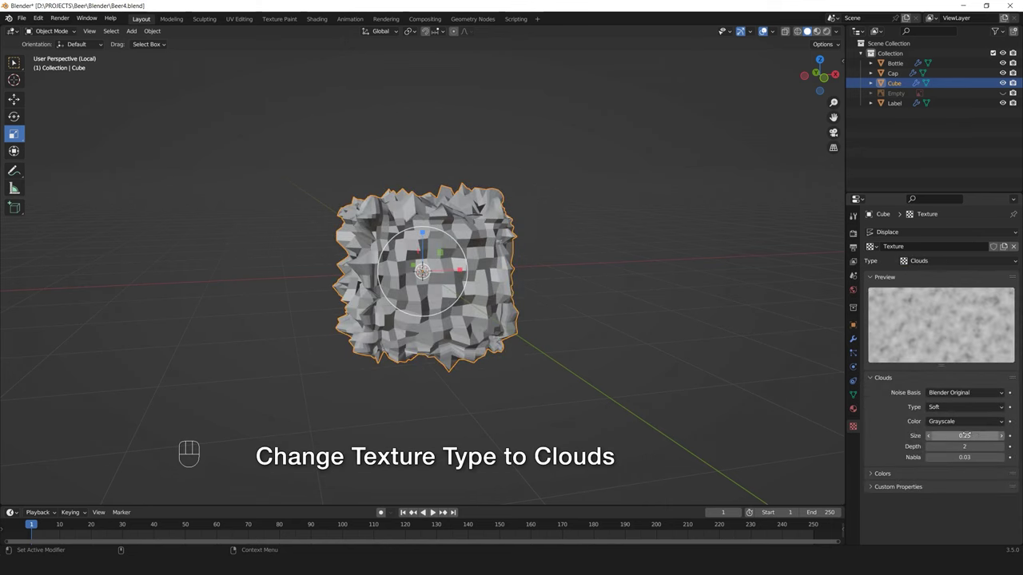
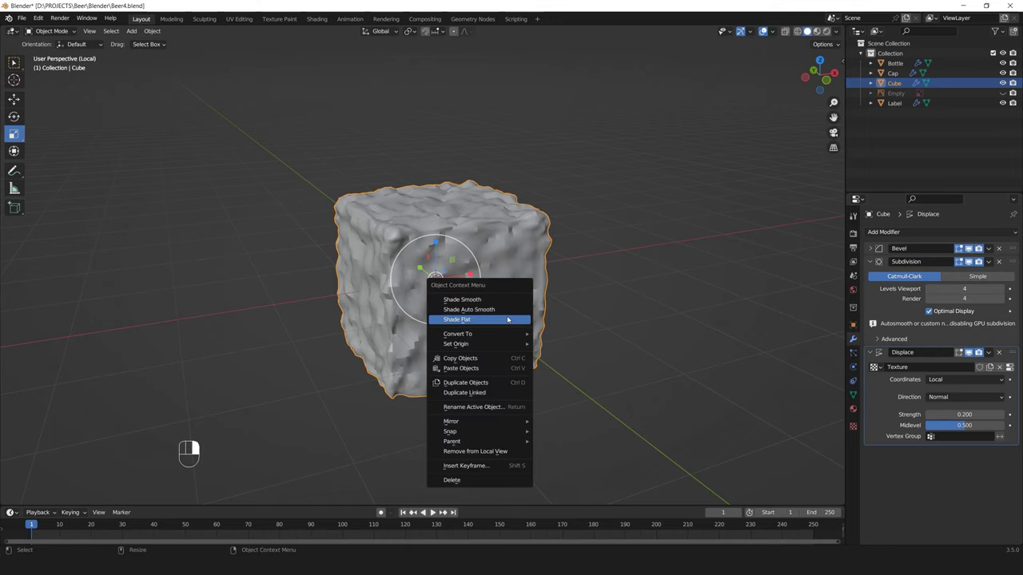
Set the cube's shading and tune the Clouds displacement to 0.2 strength
{"action": "left_click", "coordinate": [510, 326]}
{"action": "left_click_drag", "start_coordinate": [478, 326], "coordinate": [480, 319]}
{"action": "left_click", "coordinate": [506, 338]}
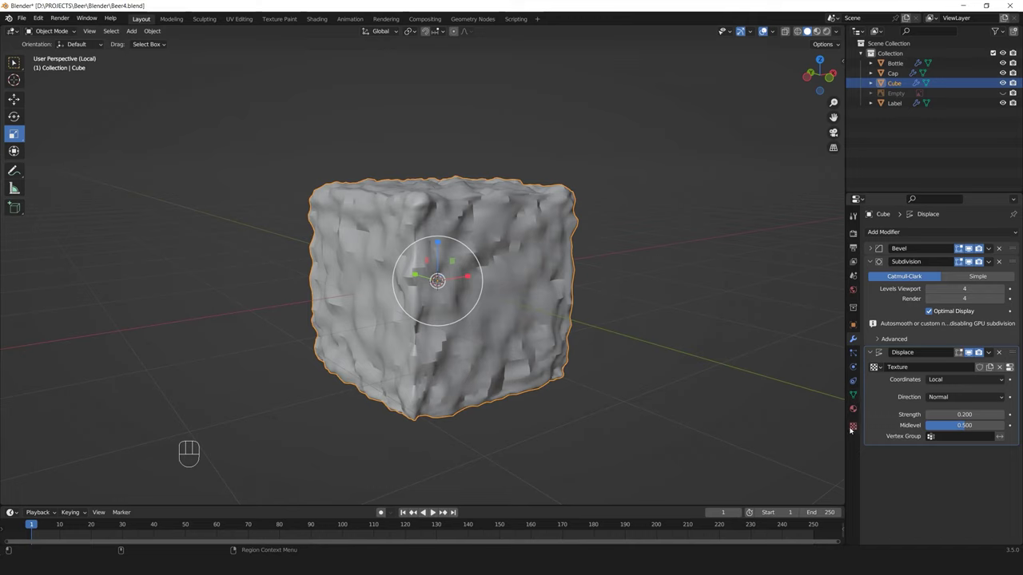
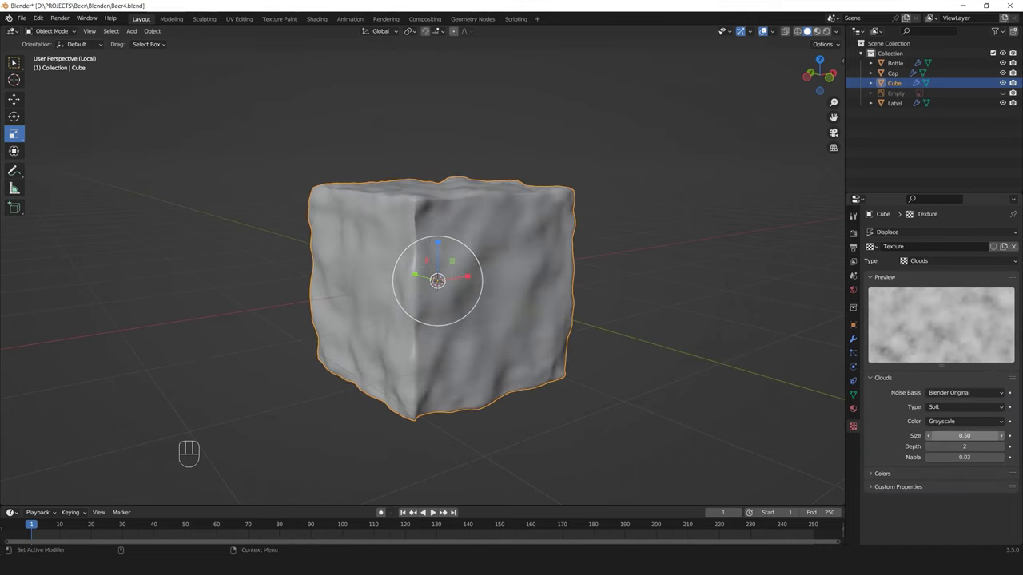
{"action": "left_click", "coordinate": [529, 332]}
Collapse the subdivision panel, exit local view and deselect the cube
{"action": "left_click_drag", "start_coordinate": [521, 339], "coordinate": [511, 308]}
{"action": "left_click", "coordinate": [518, 282]}
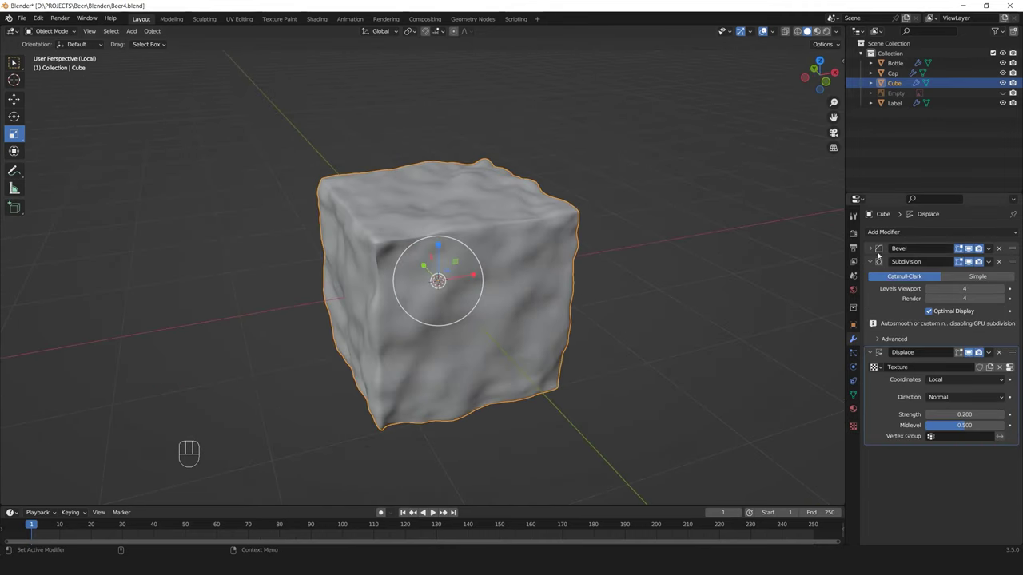
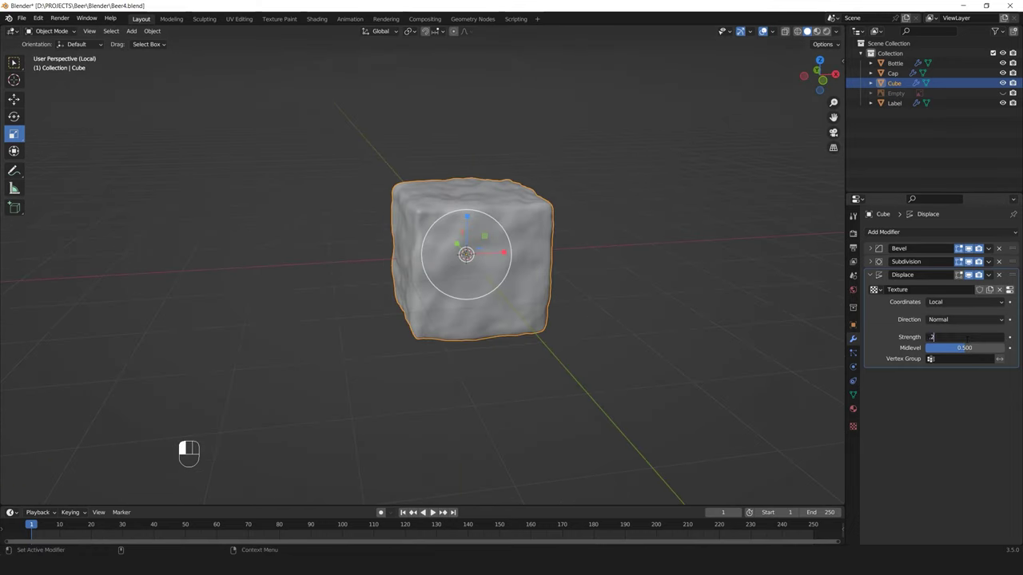
{"action": "left_click", "coordinate": [586, 322]}
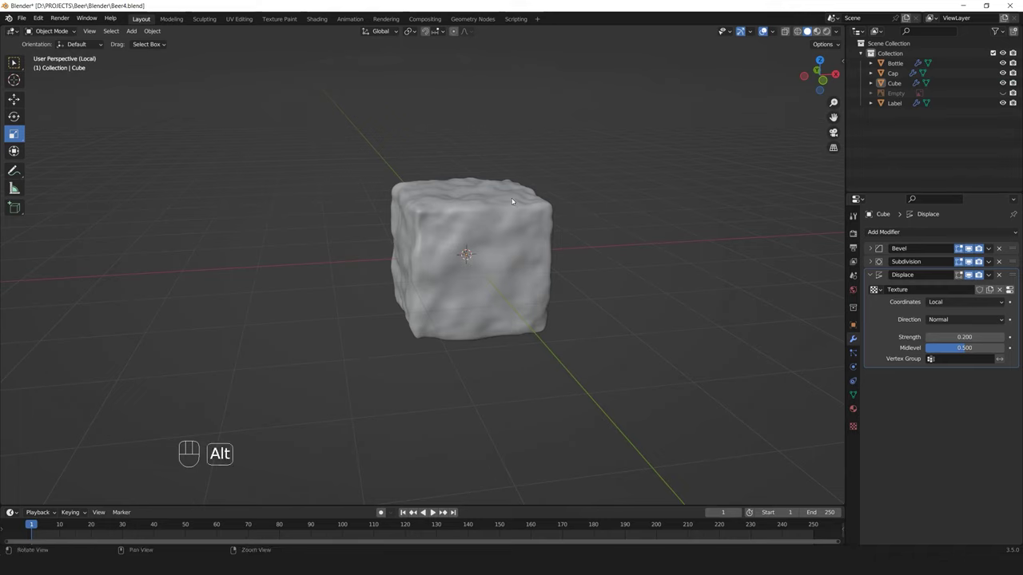
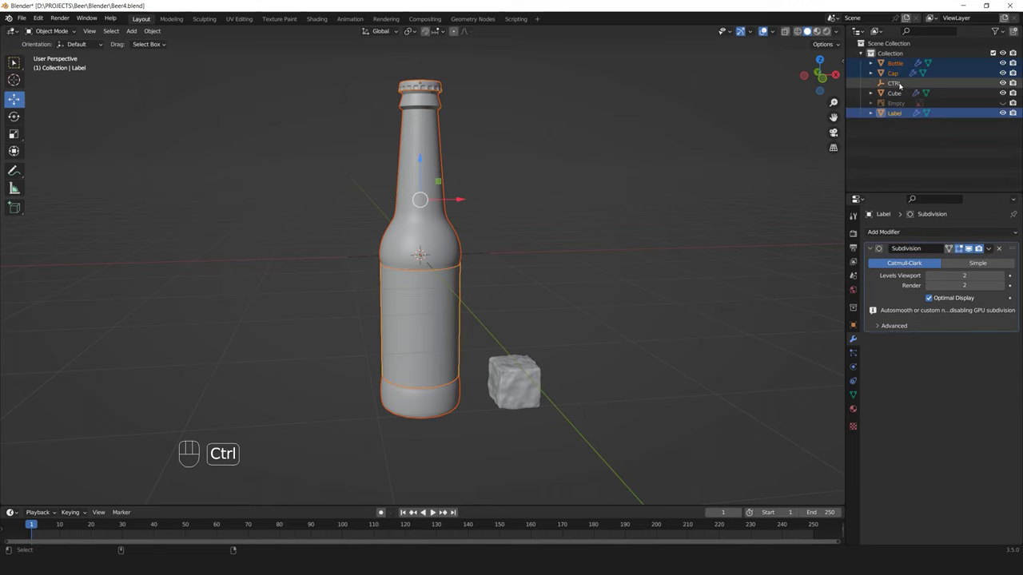
Parent Bottle, Cap and Label to the CTRL empty, keeping transforms
{"action": "left_click", "coordinate": [903, 84]}
{"action": "key", "text": "p"}
{"action": "left_click_drag", "start_coordinate": [481, 250], "coordinate": [492, 246]}
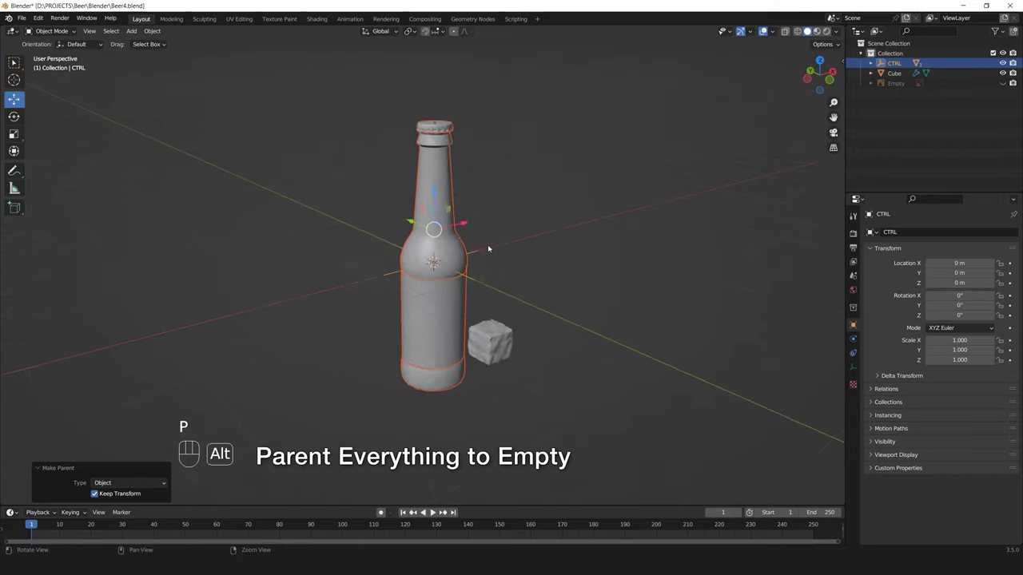
{"action": "left_click", "coordinate": [477, 273]}
{"action": "middle_click", "coordinate": [497, 286]}
{"action": "left_click", "coordinate": [475, 284]}
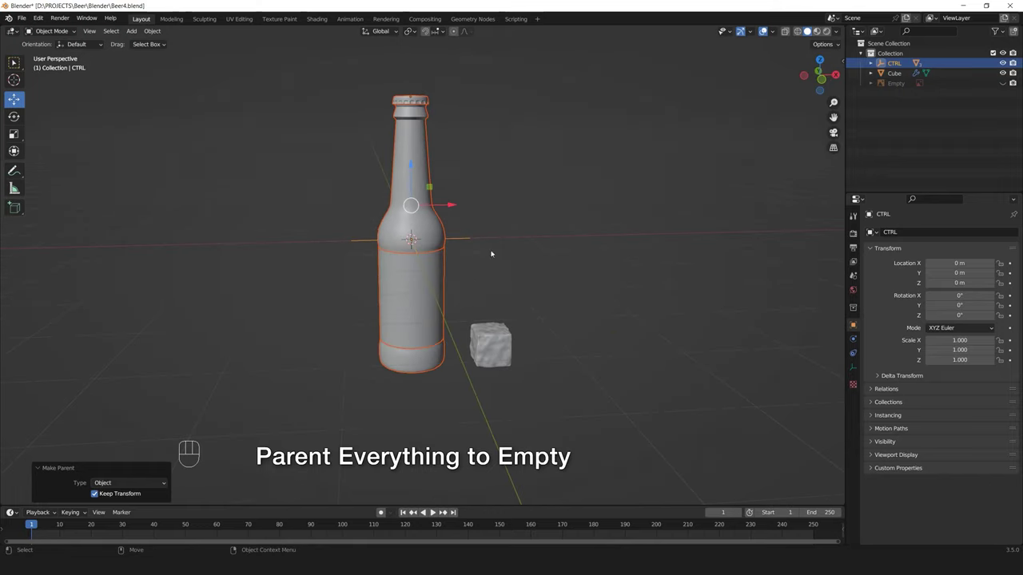
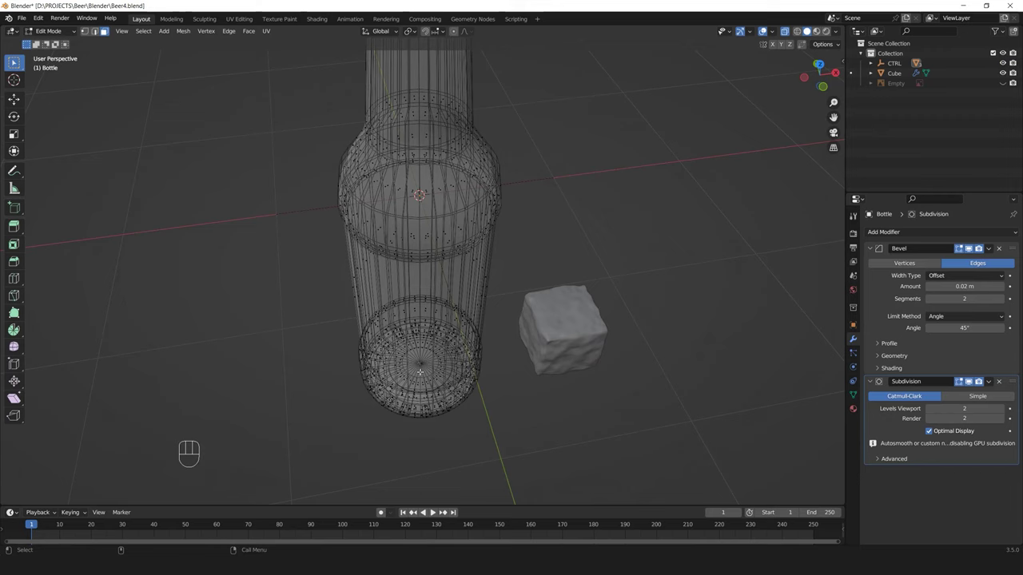
Select the bottle's inner face rings and grow the selection up the body and neck
{"action": "left_click", "coordinate": [15, 59]}
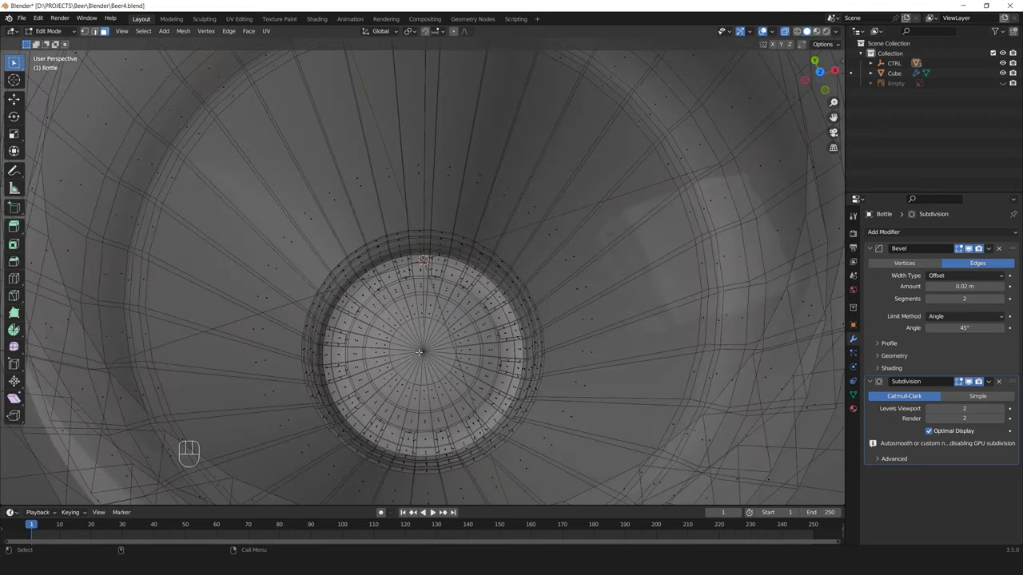
{"action": "left_click", "coordinate": [14, 59]}
{"action": "left_click", "coordinate": [14, 59]}
{"action": "middle_click", "coordinate": [15, 60]}
{"action": "left_click", "coordinate": [15, 59]}
{"action": "left_click", "coordinate": [14, 59]}
{"action": "key", "text": "Up"}
{"action": "key", "text": "Up"}
{"action": "key", "text": "Up"}
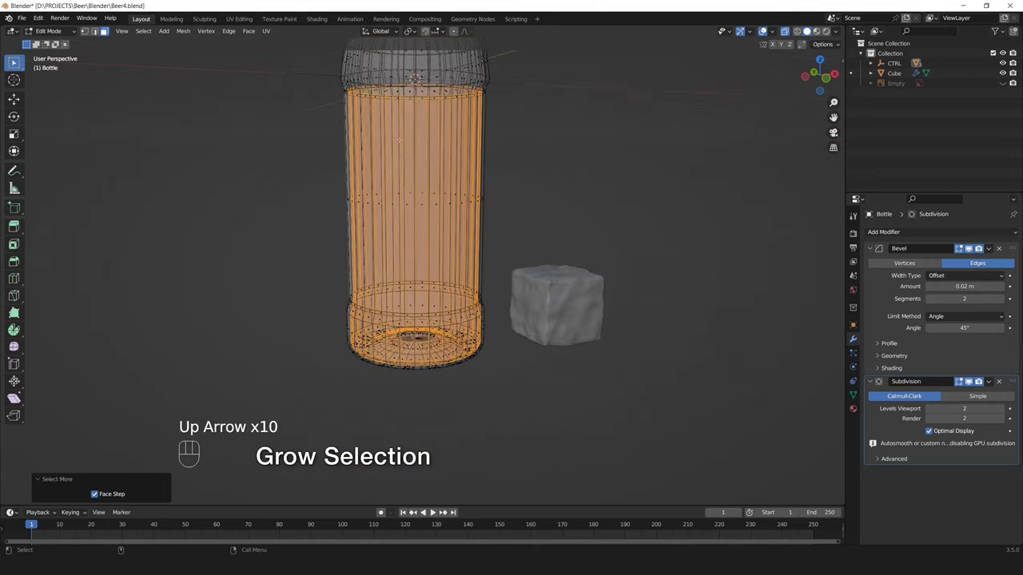
{"action": "middle_click", "coordinate": [15, 59]}
{"action": "middle_click", "coordinate": [14, 60]}
{"action": "key", "text": "Up"}
{"action": "middle_click", "coordinate": [15, 59]}
{"action": "middle_click", "coordinate": [14, 59]}
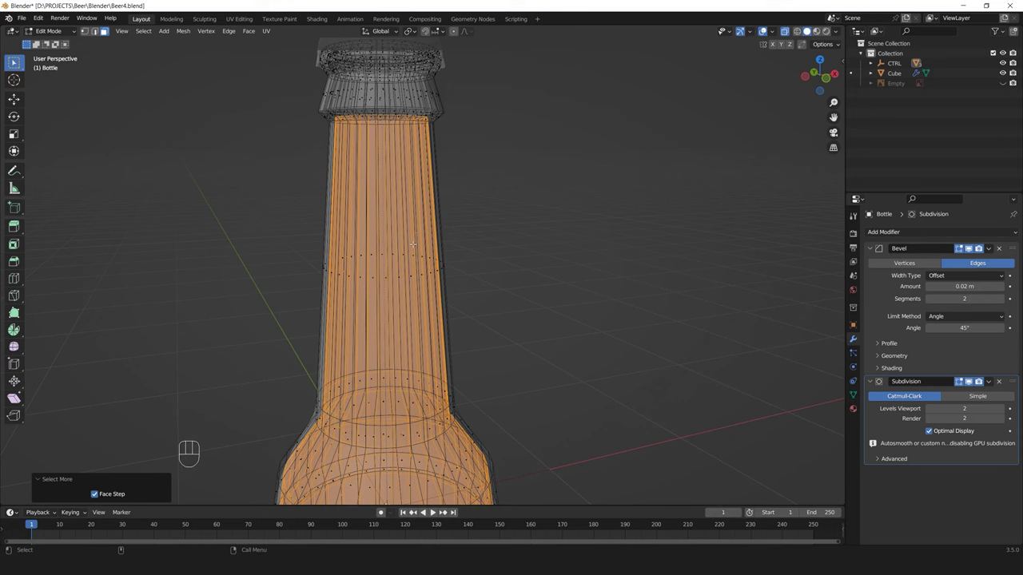
{"action": "key", "text": "F1"}
Duplicate the selected faces and separate them into a new object
{"action": "key", "text": "ctrl+d"}
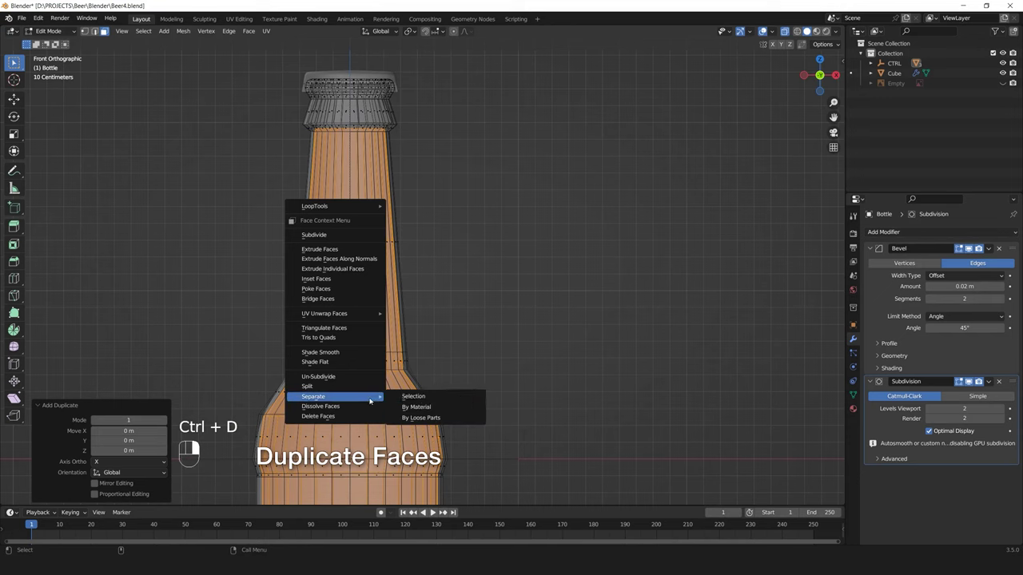
{"action": "right_click", "coordinate": [14, 59]}
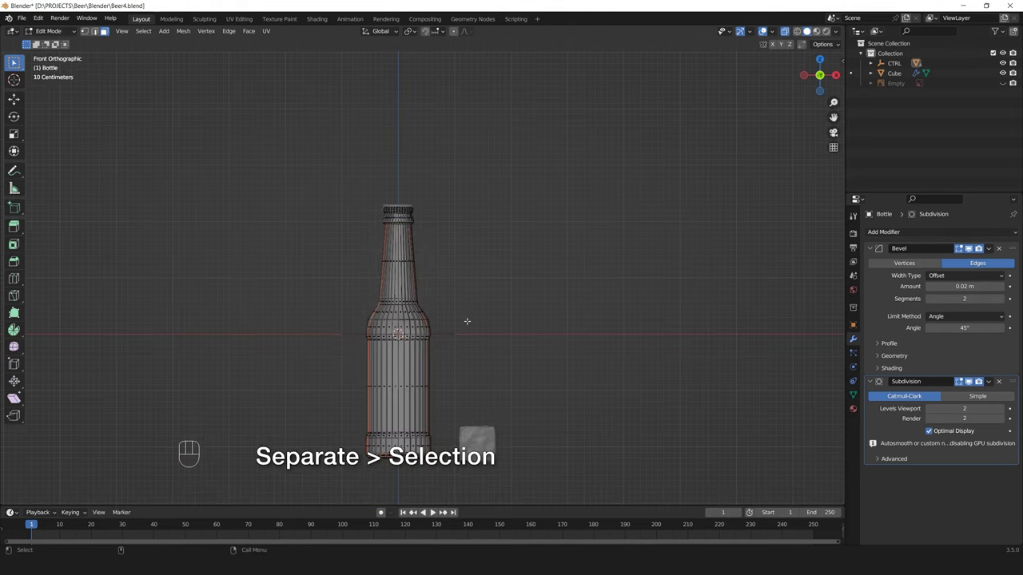
{"action": "left_click", "coordinate": [14, 59]}
{"action": "left_click", "coordinate": [14, 59]}
{"action": "key", "text": "shift+i"}
Expand the CTRL hierarchy and start renaming the separated object
{"action": "middle_click", "coordinate": [15, 59]}
{"action": "left_click", "coordinate": [15, 59]}
{"action": "left_click", "coordinate": [15, 59]}
{"action": "left_click", "coordinate": [15, 59]}
{"action": "left_click", "coordinate": [14, 59]}
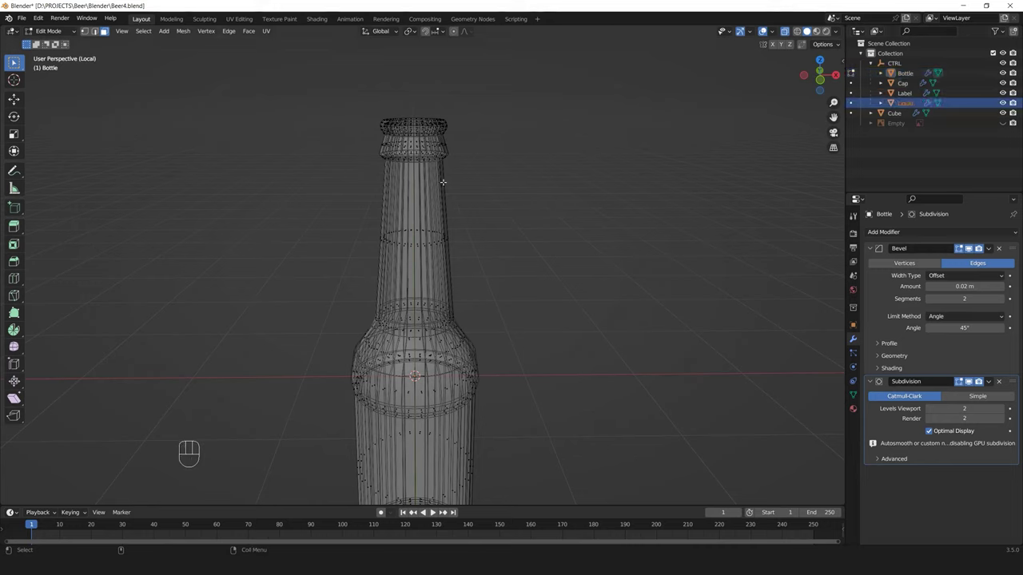
Rename the separated mesh to Liquid in the outliner under CTRL
{"action": "left_click", "coordinate": [15, 59]}
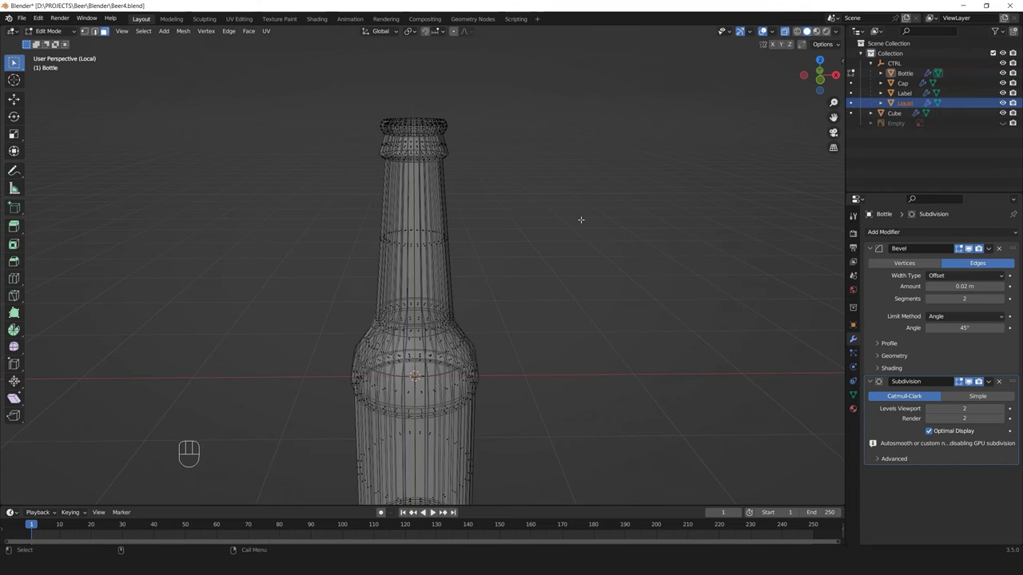
{"action": "key", "text": "shift+i"}
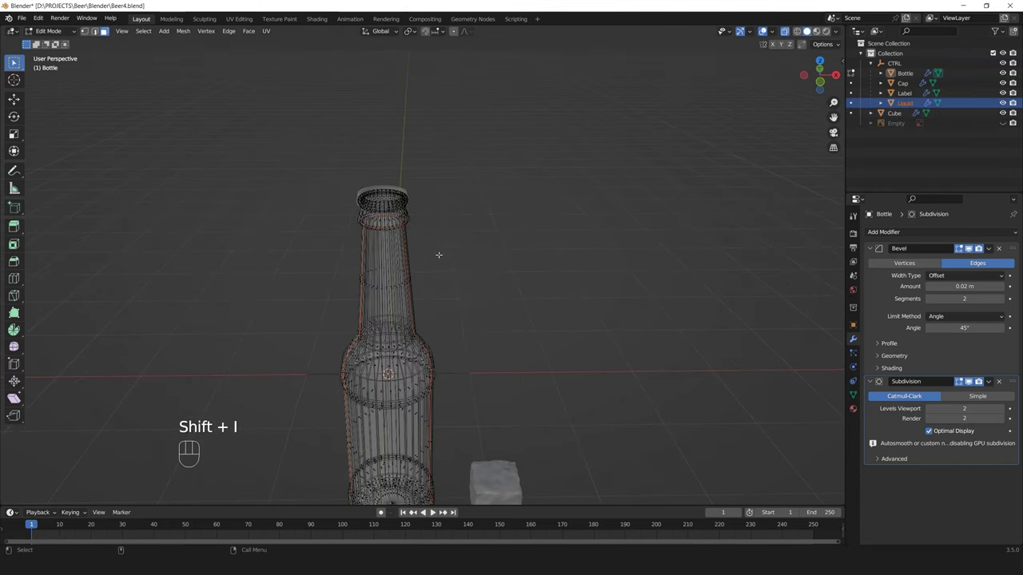
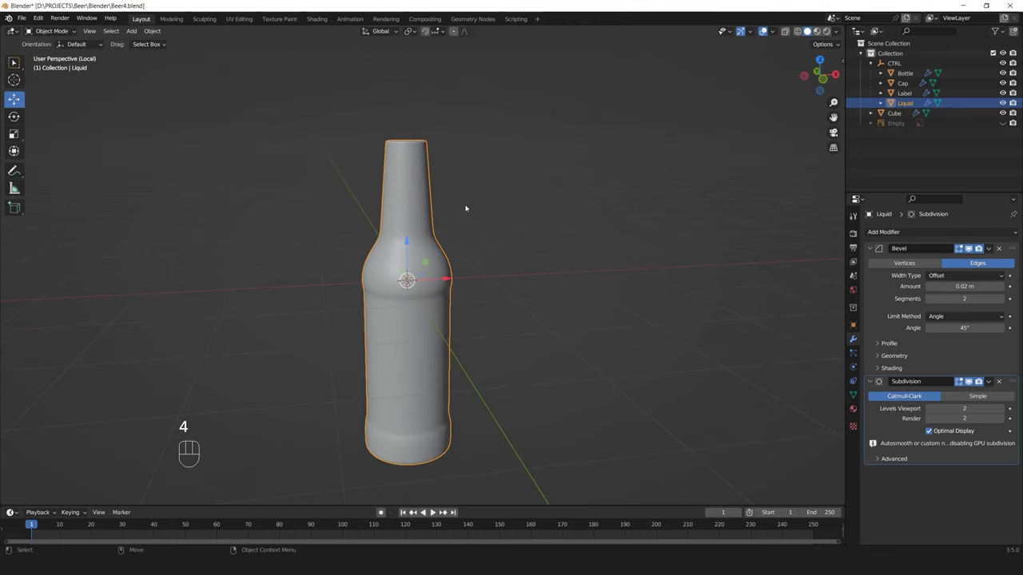
Frame Liquid in front orthographic view and start scaling it down inside the bottle walls
{"action": "key", "text": "F1"}
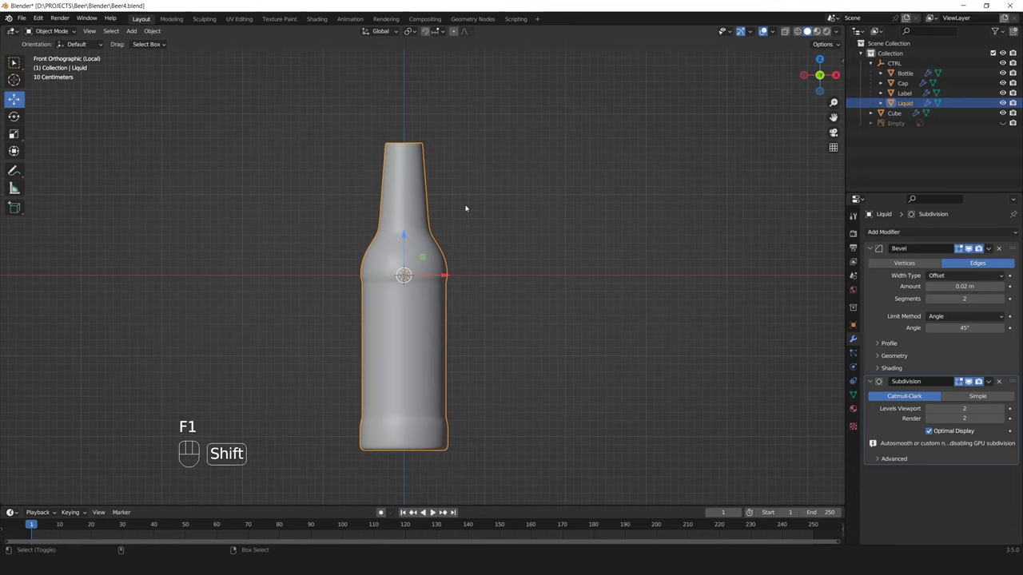
{"action": "key", "text": "shift+i"}
{"action": "left_click_drag", "start_coordinate": [517, 230], "coordinate": [508, 192]}
{"action": "key", "text": "F1"}
{"action": "left_click_drag", "start_coordinate": [444, 255], "coordinate": [445, 324]}
{"action": "key", "text": "r"}
{"action": "key", "text": "alt+x"}
{"action": "left_click", "coordinate": [440, 241]}
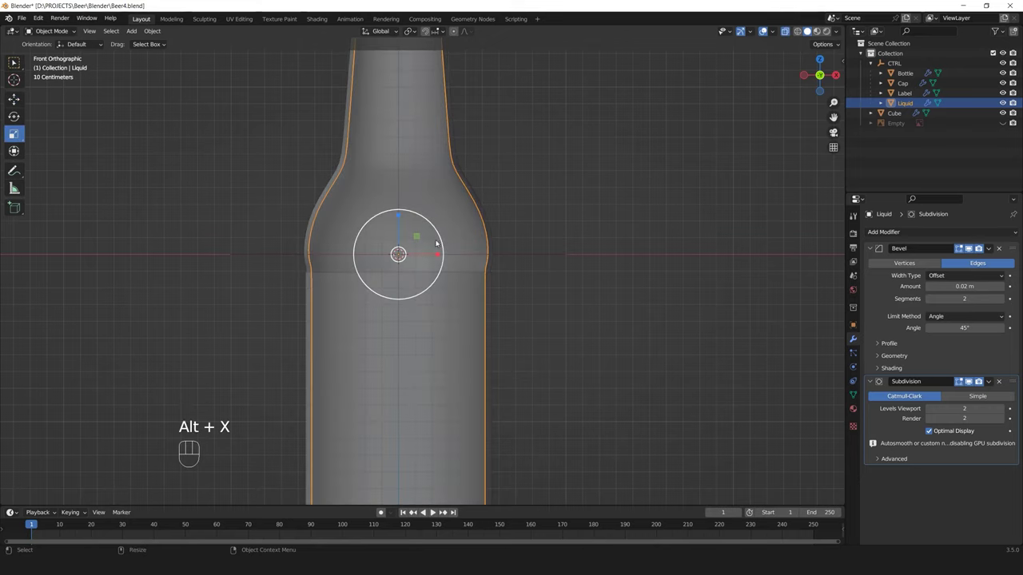